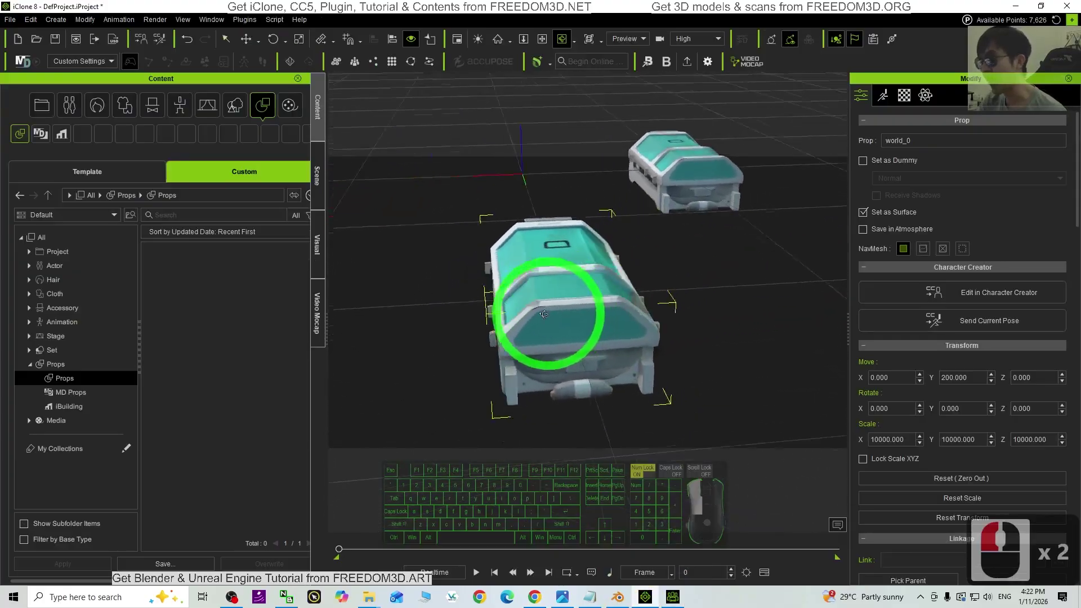
- Orbit around the two imported medical pods in the iClone scene
{"action": "left_click", "coordinate": [615, 324]}
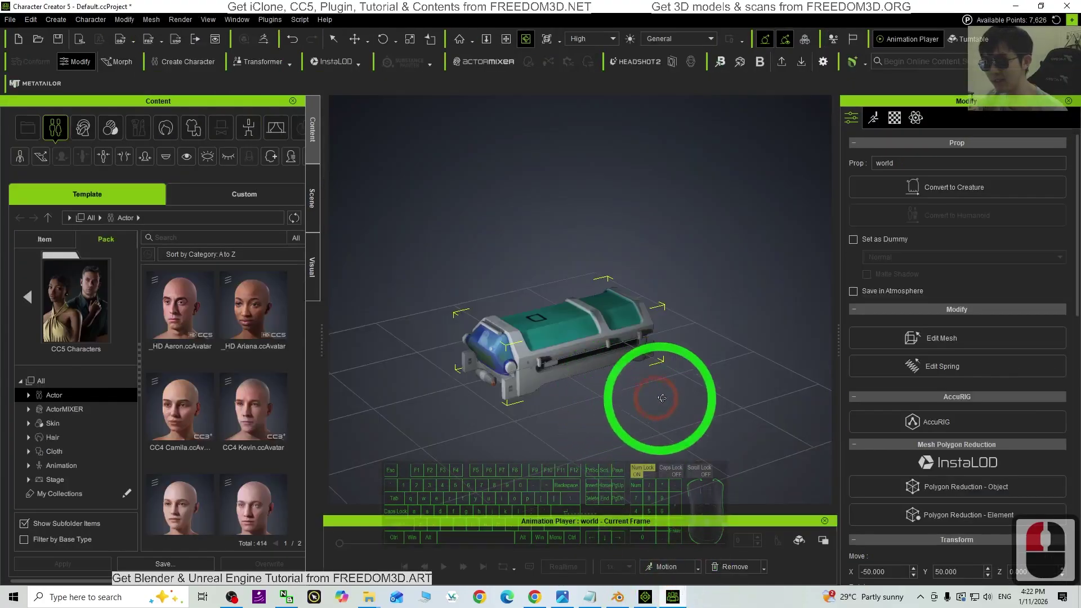
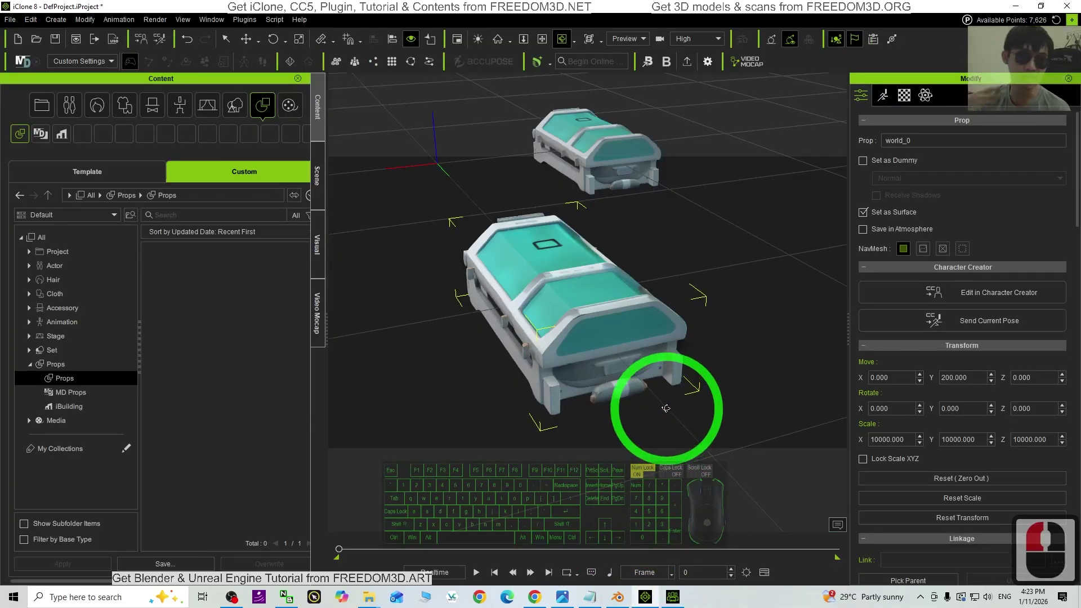
{"action": "left_click_drag", "start_coordinate": [575, 378], "coordinate": [598, 380]}
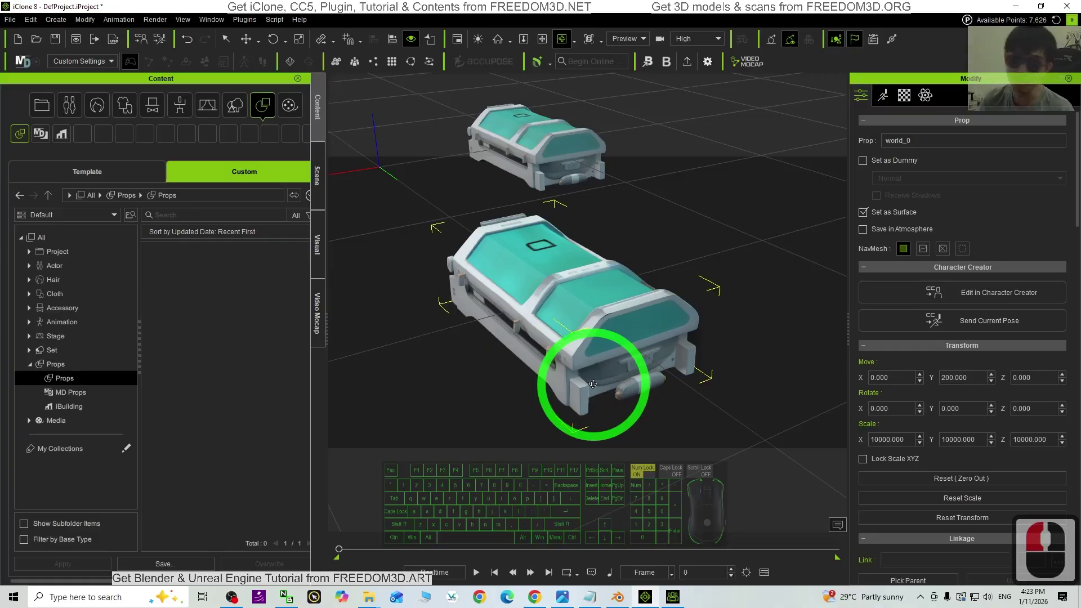
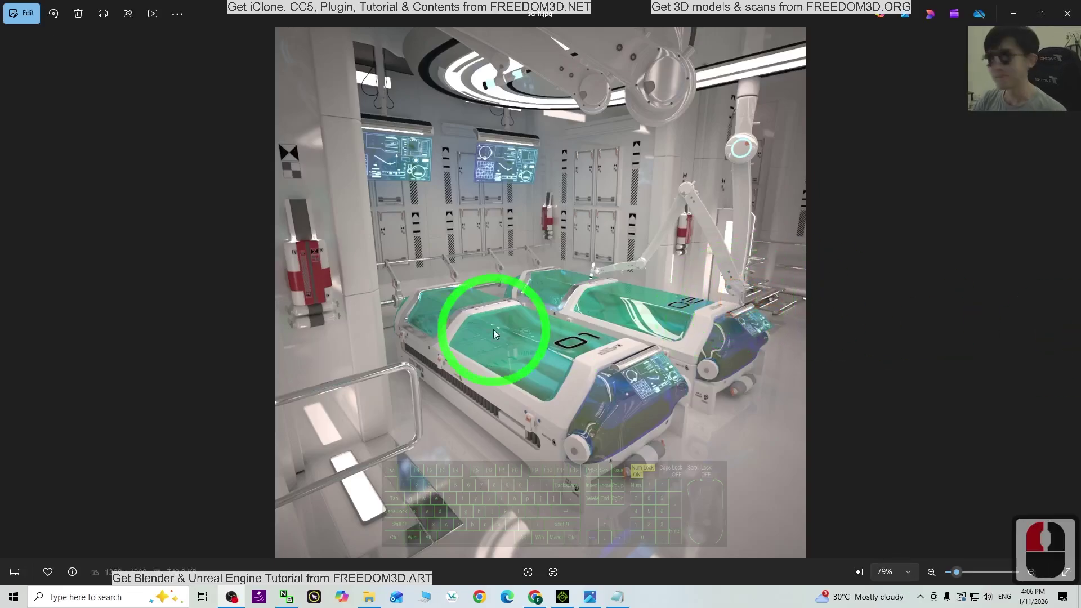
{"action": "left_click", "coordinate": [582, 523]}
{"action": "left_click_drag", "start_coordinate": [733, 506], "coordinate": [457, 397]}
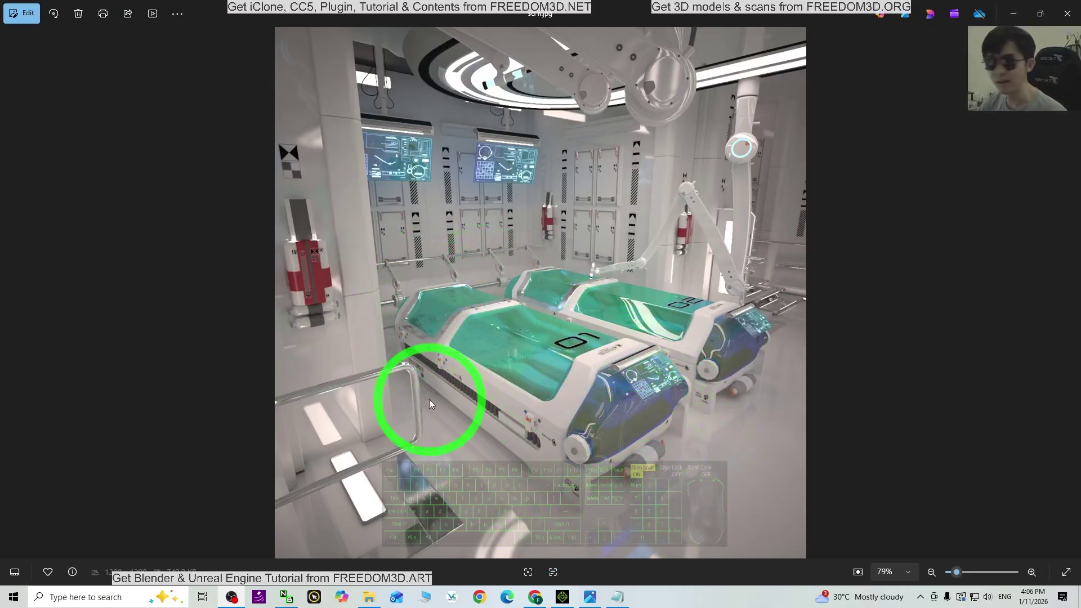
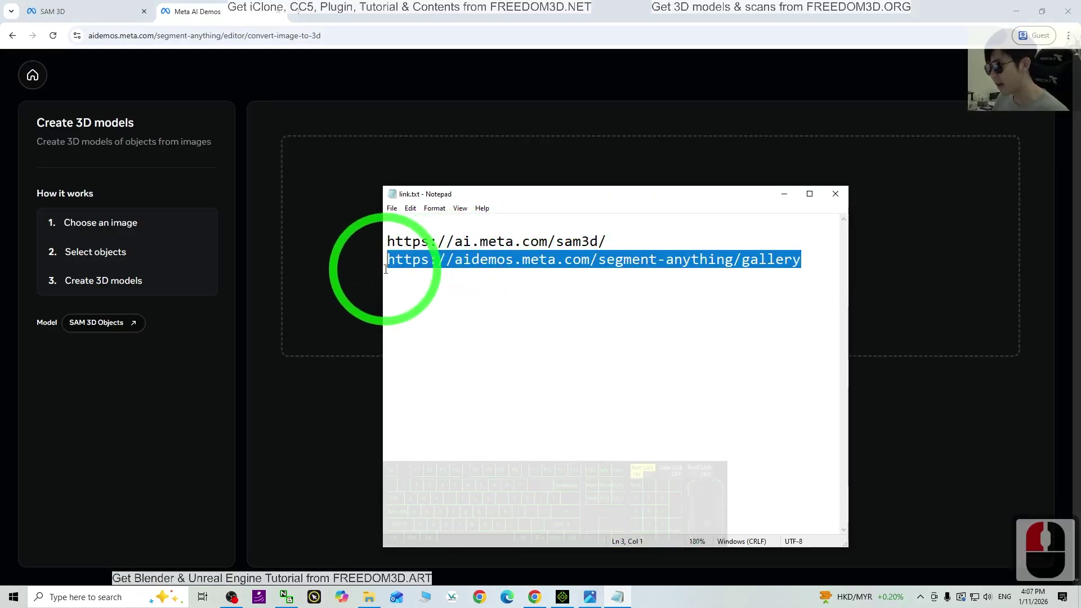
- Copy the Segment Anything gallery link from Notepad and start uploading an own image
{"action": "key", "text": "ctrl+c"}
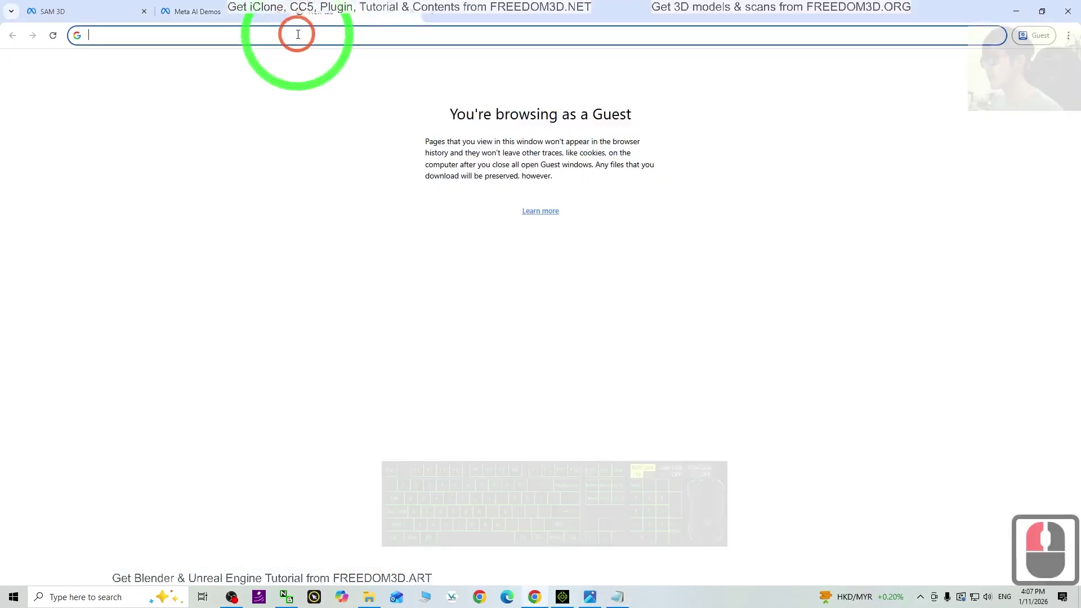
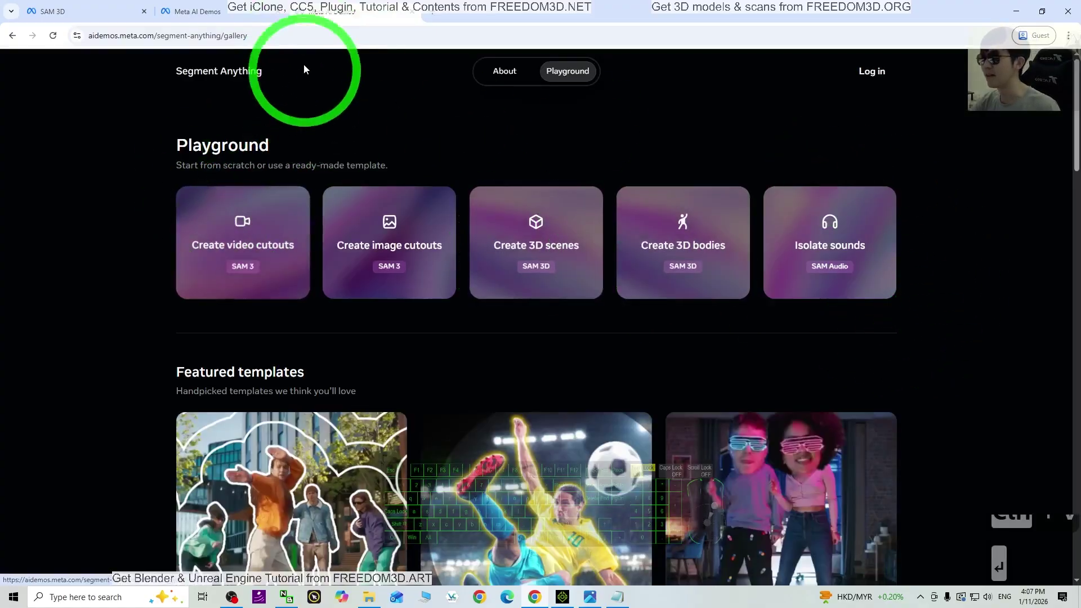
{"action": "left_click", "coordinate": [417, 14]}
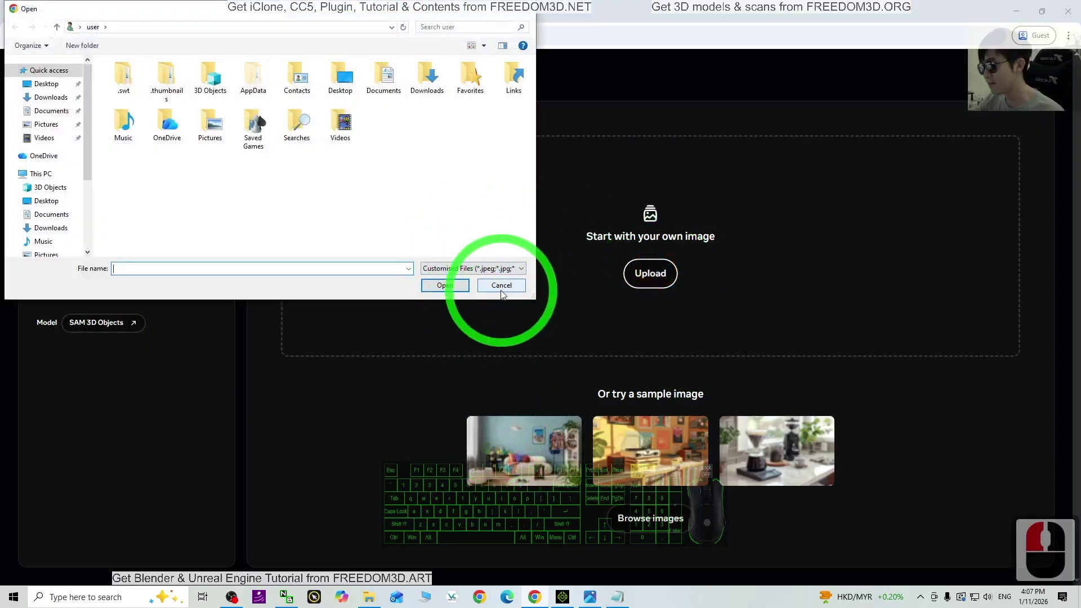
- Choose the sci-fi medical room image in the Open dialog and load it
{"action": "left_click_drag", "start_coordinate": [503, 289], "coordinate": [441, 483]}
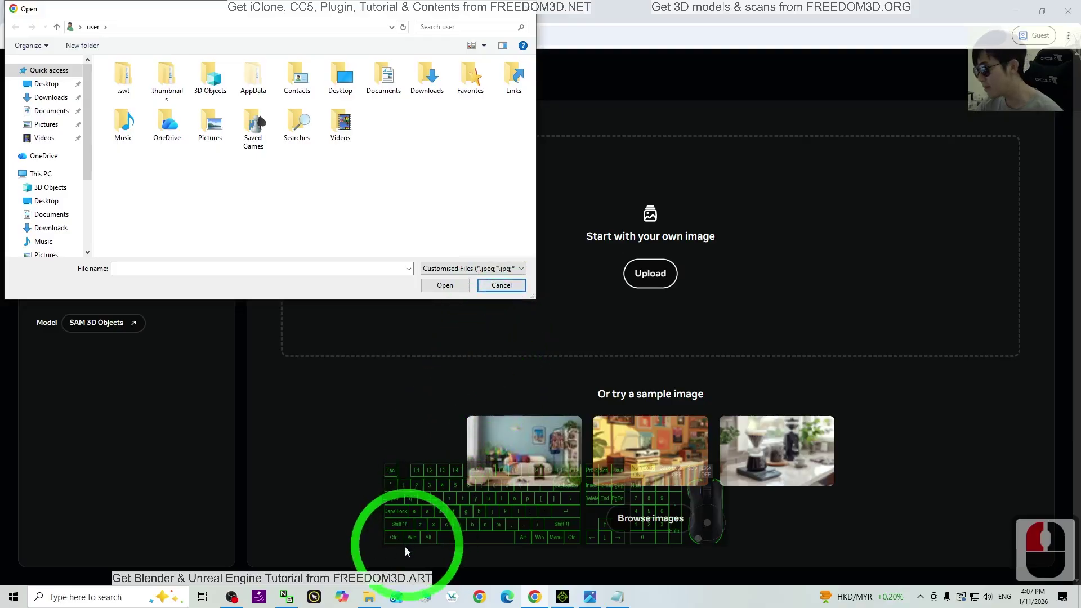
{"action": "left_click", "coordinate": [382, 593]}
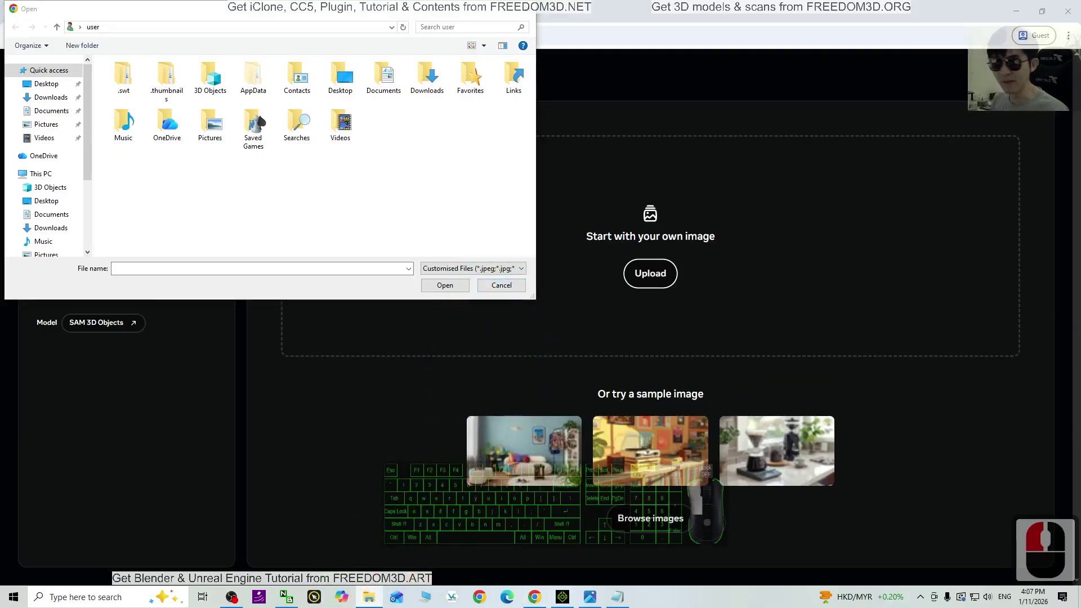
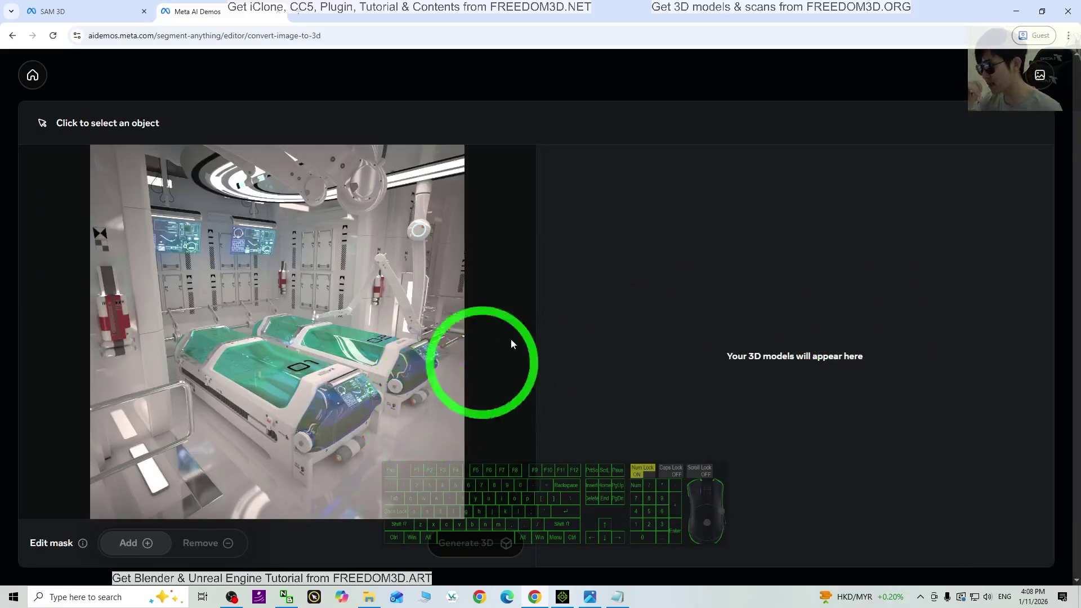
- Pick the front pod as the object and select its glass top, stepping through the mask tips
{"action": "left_click_drag", "start_coordinate": [81, 385], "coordinate": [52, 342]}
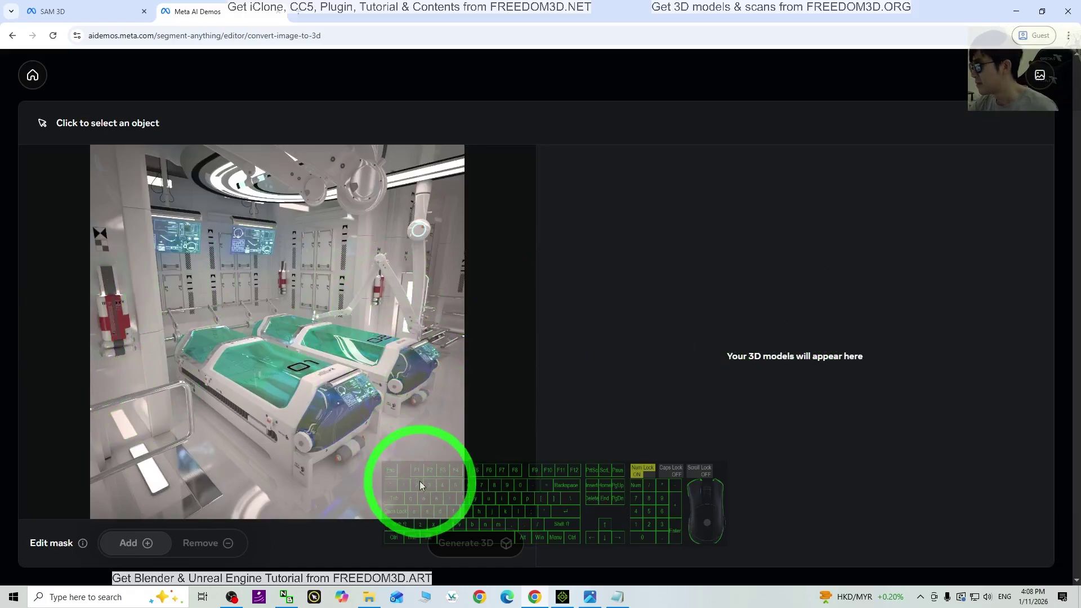
{"action": "left_click", "coordinate": [270, 382]}
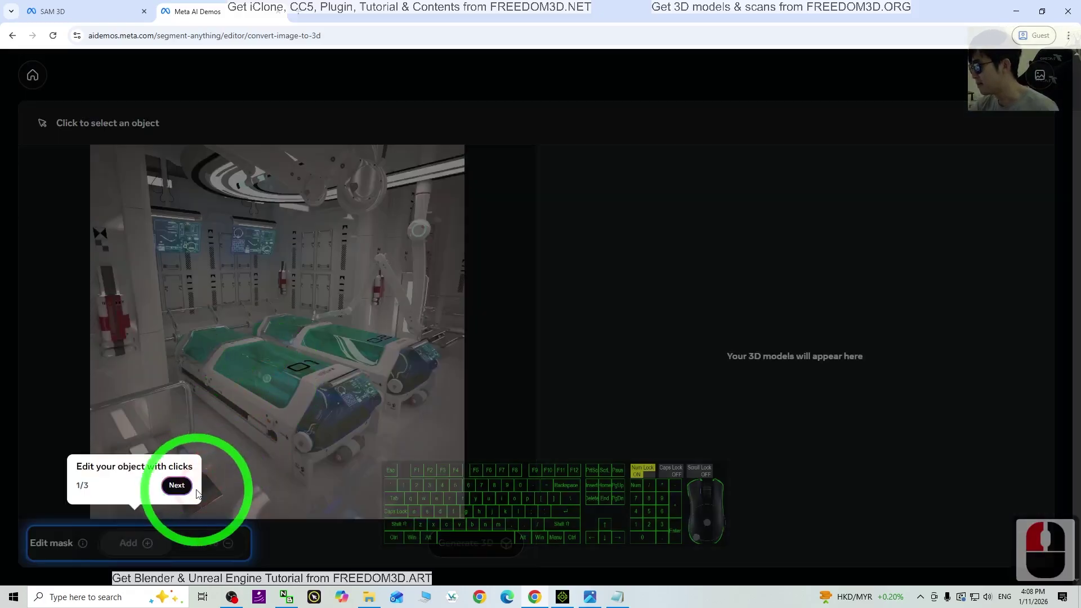
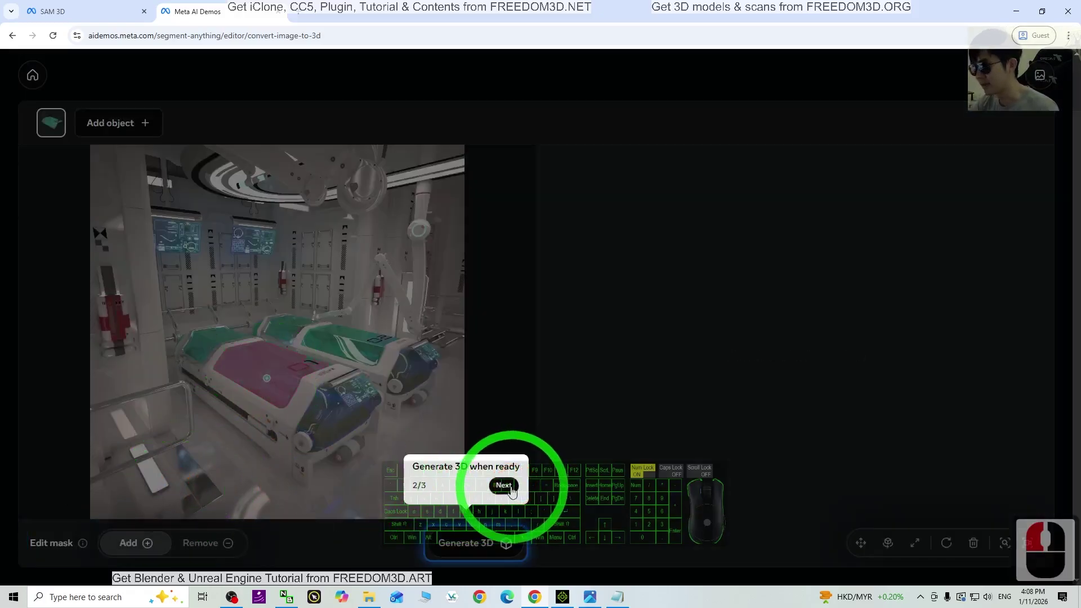
{"action": "left_click_drag", "start_coordinate": [297, 311], "coordinate": [244, 240]}
{"action": "left_click", "coordinate": [155, 176]}
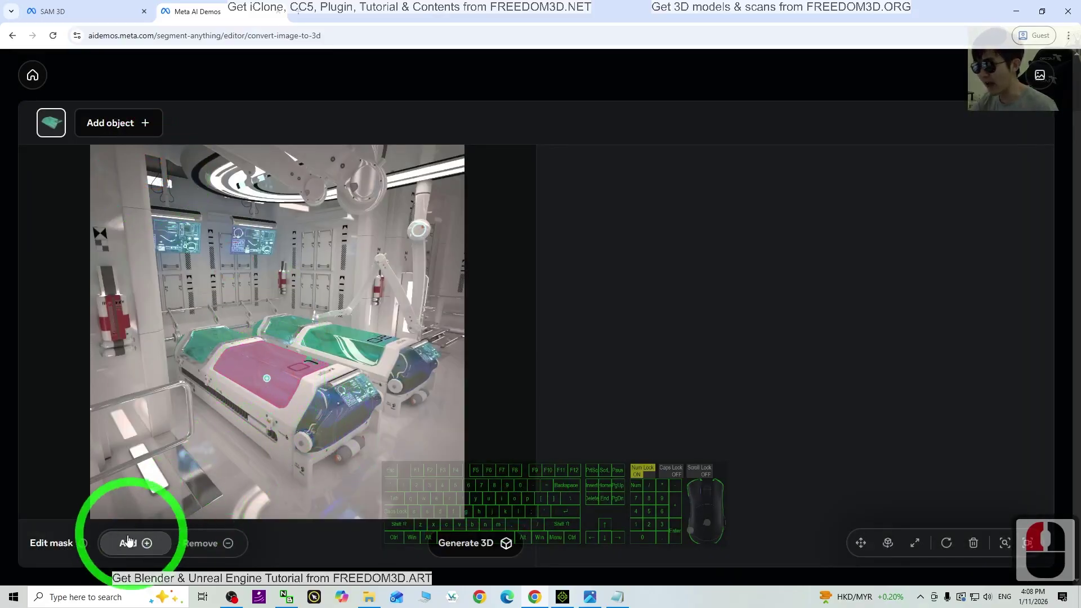
{"action": "left_click", "coordinate": [269, 382]}
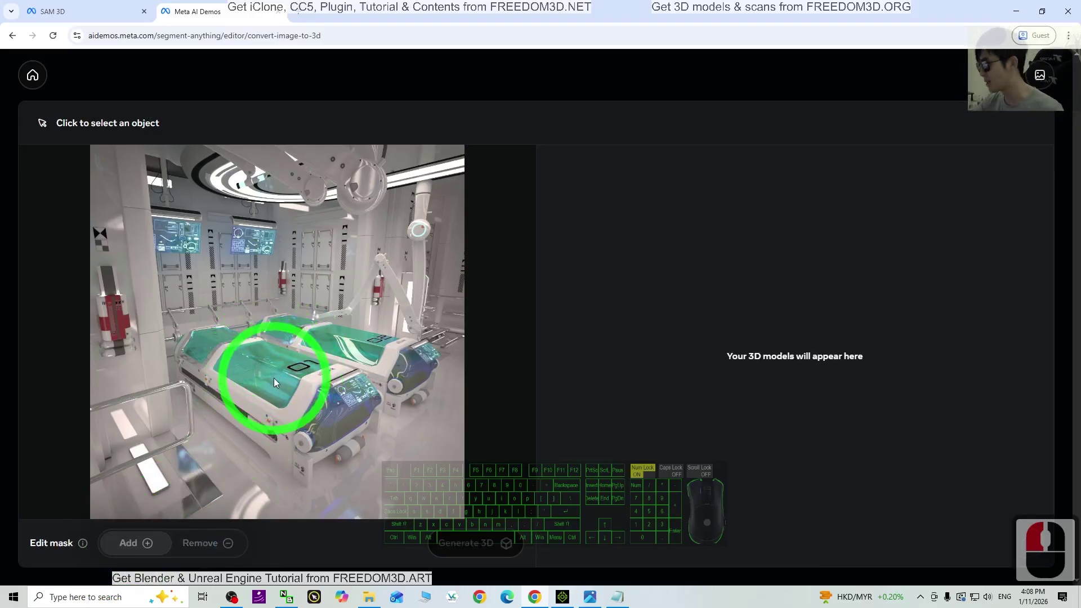
{"action": "left_click", "coordinate": [276, 382]}
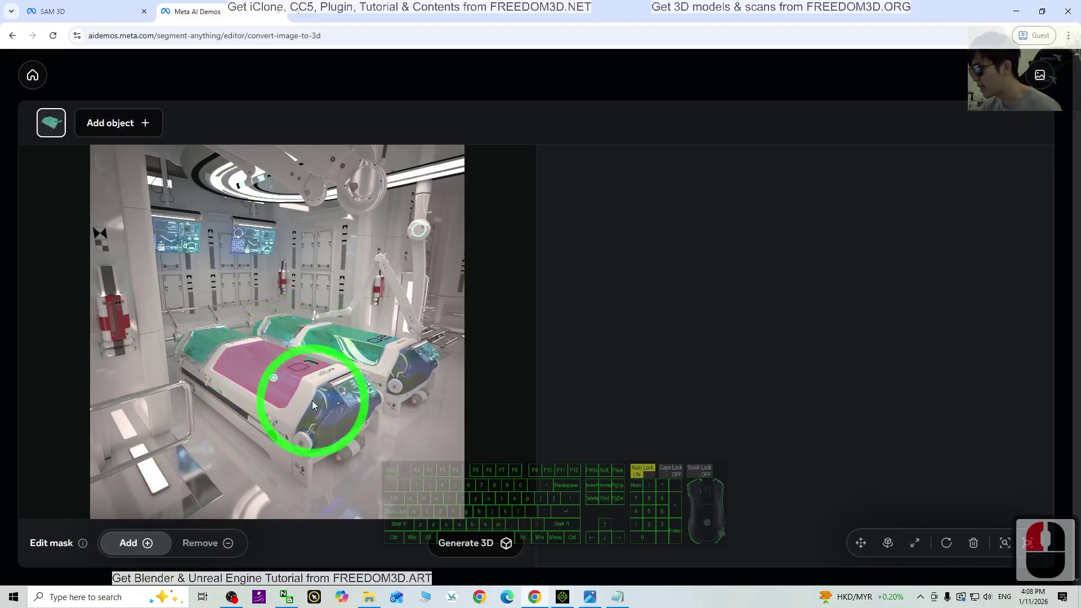
- Add mask points over the pod's front end, lower edge and base until the whole pod is masked
{"action": "left_click", "coordinate": [316, 404]}
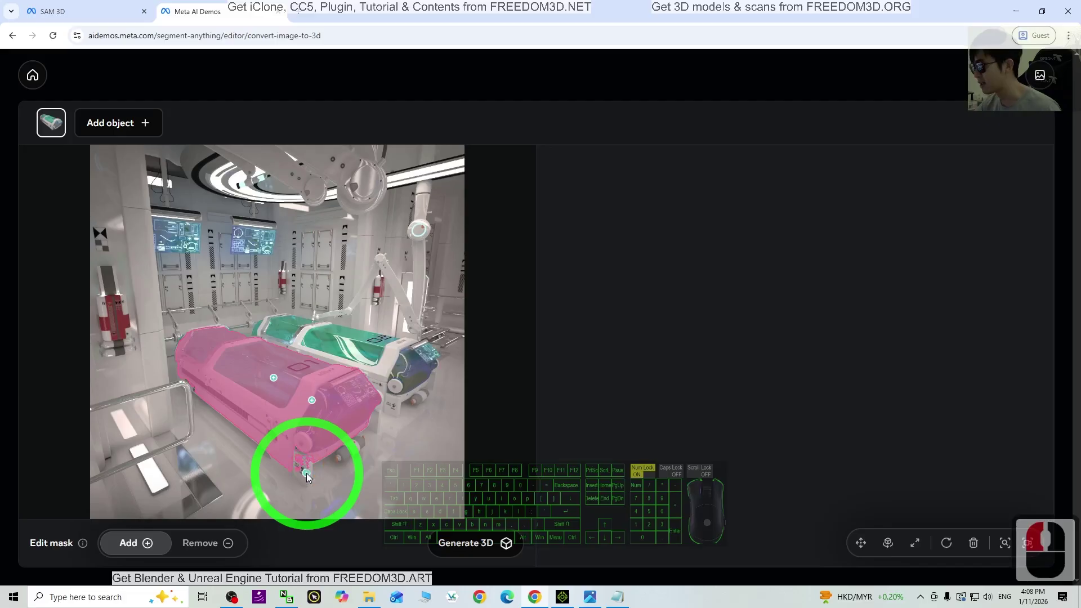
{"action": "left_click", "coordinate": [381, 422]}
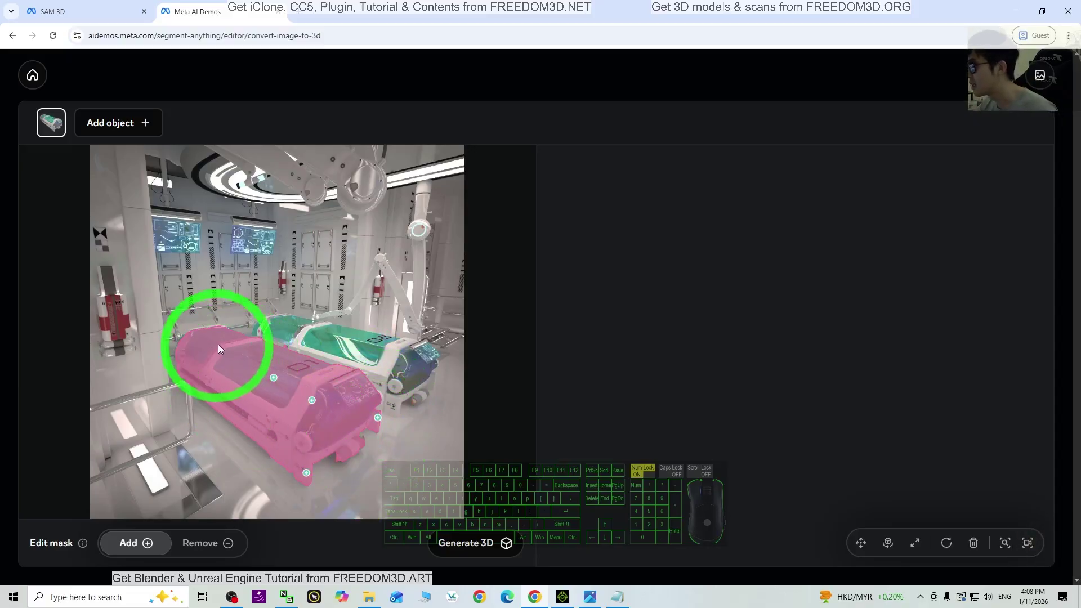
{"action": "middle_click", "coordinate": [387, 404]}
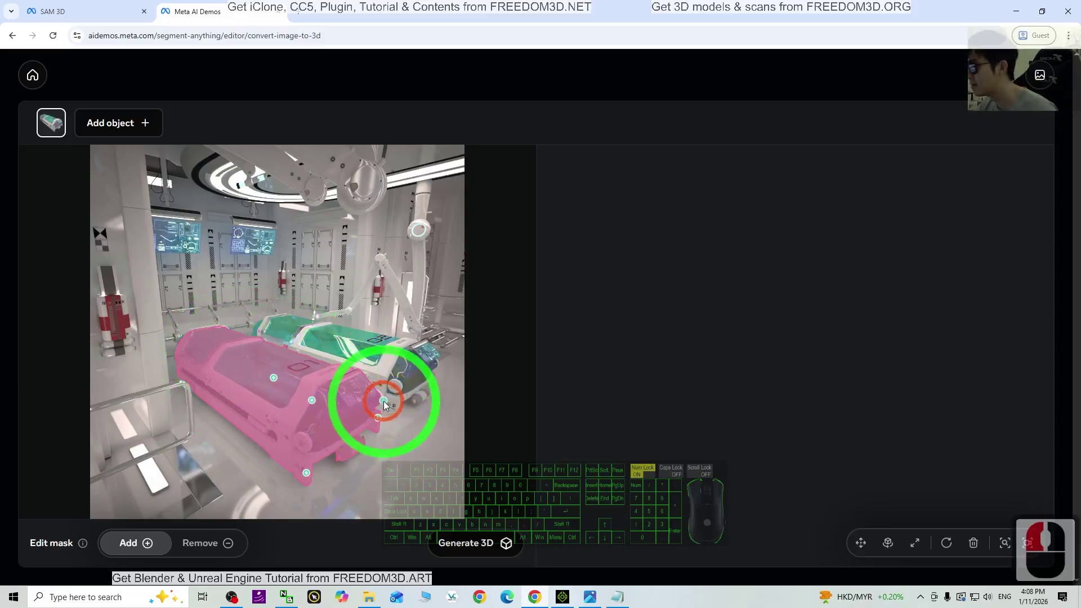
{"action": "left_click", "coordinate": [361, 390]}
{"action": "left_click", "coordinate": [275, 348]}
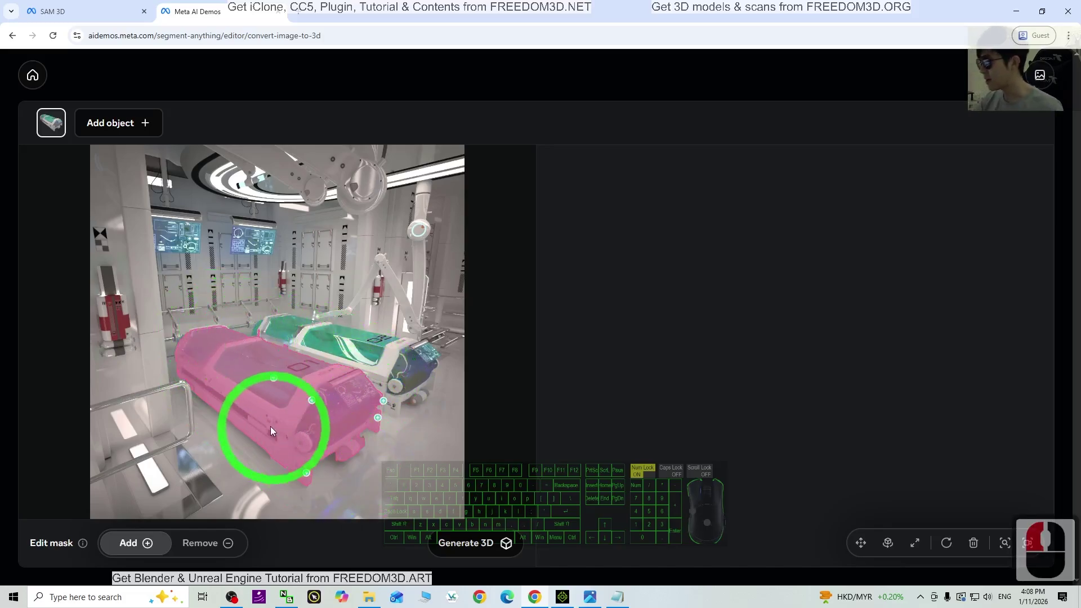
{"action": "left_click", "coordinate": [271, 397]}
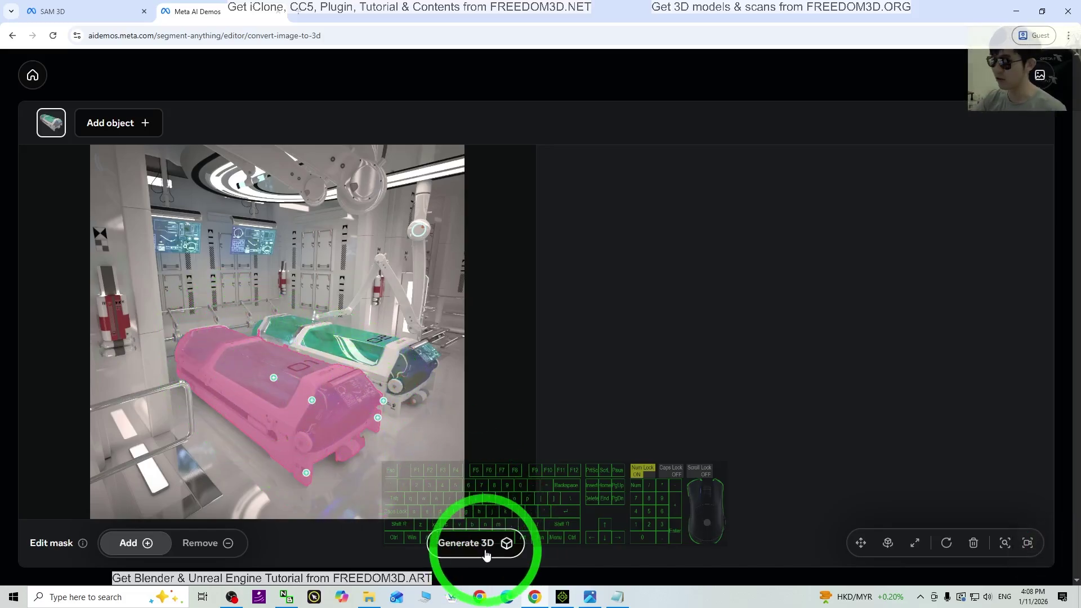
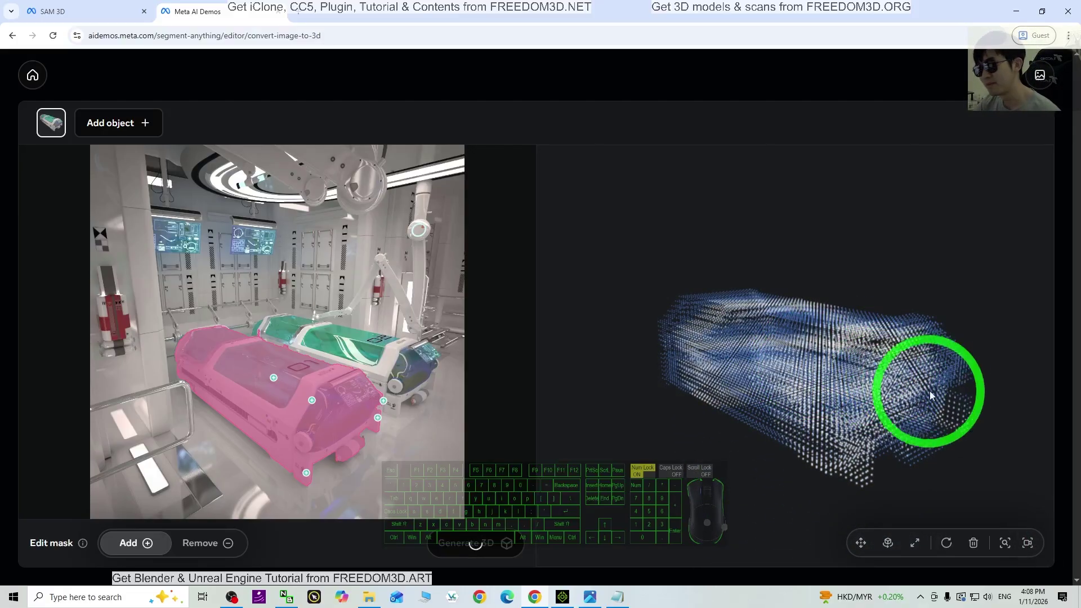
- Let the 3D generation finish and rotate the generated pod model to inspect it
{"action": "left_click_drag", "start_coordinate": [940, 363], "coordinate": [847, 345]}
{"action": "left_click", "coordinate": [243, 257]}
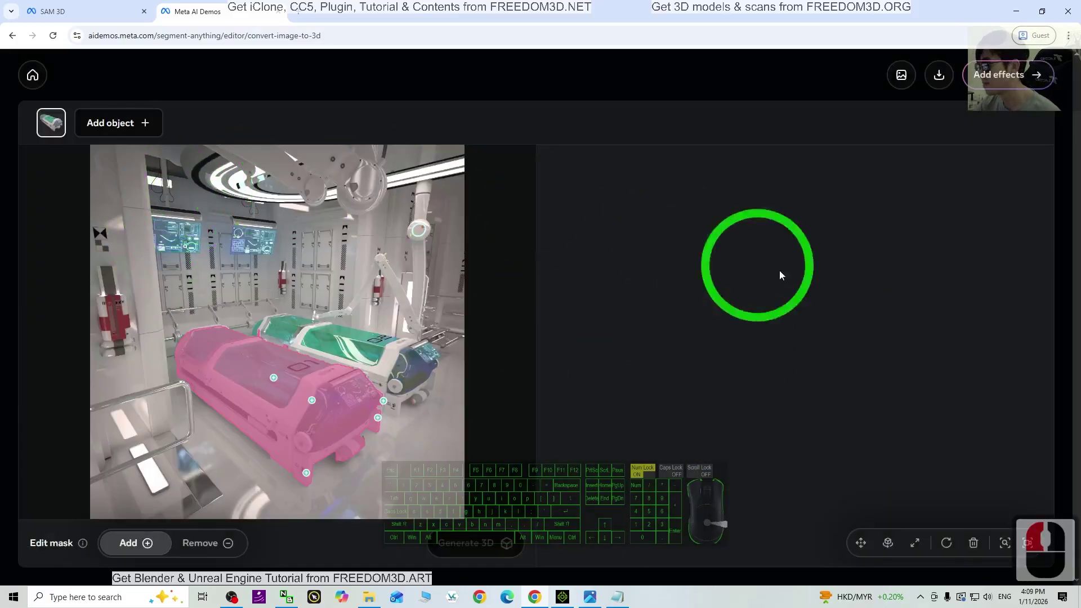
{"action": "left_click_drag", "start_coordinate": [846, 314], "coordinate": [764, 305]}
{"action": "left_click_drag", "start_coordinate": [716, 363], "coordinate": [904, 391]}
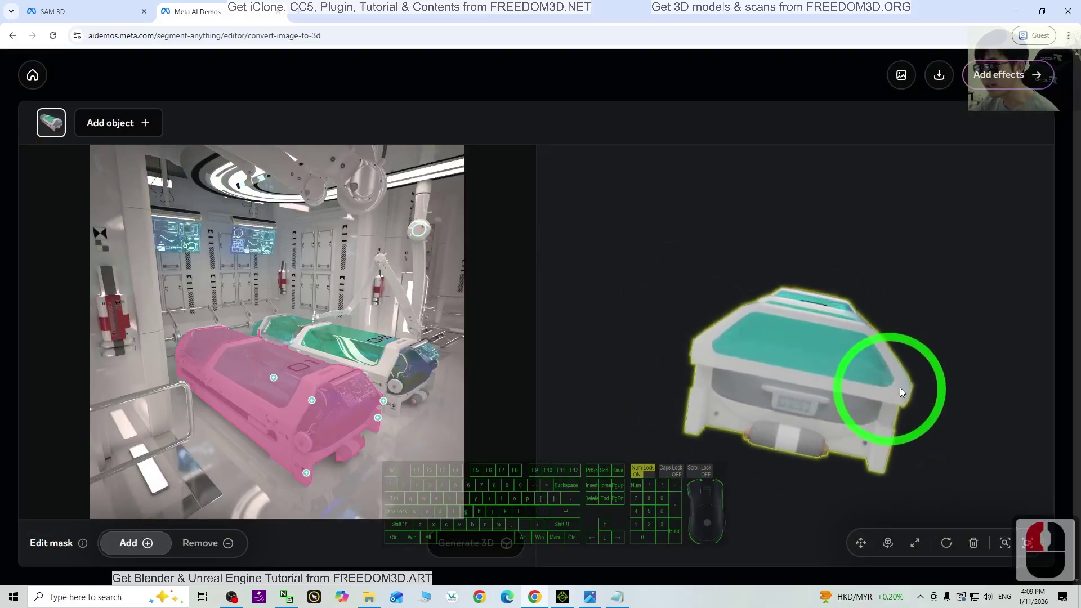
{"action": "left_click_drag", "start_coordinate": [948, 359], "coordinate": [824, 374]}
{"action": "middle_click", "coordinate": [825, 373]}
- Turn the pod model further to view its other sides
{"action": "left_click", "coordinate": [811, 374]}
{"action": "left_click_drag", "start_coordinate": [811, 374], "coordinate": [334, 425]}
{"action": "left_click_drag", "start_coordinate": [799, 413], "coordinate": [811, 394]}
{"action": "left_click_drag", "start_coordinate": [879, 390], "coordinate": [732, 400]}
{"action": "left_click_drag", "start_coordinate": [784, 409], "coordinate": [863, 328]}
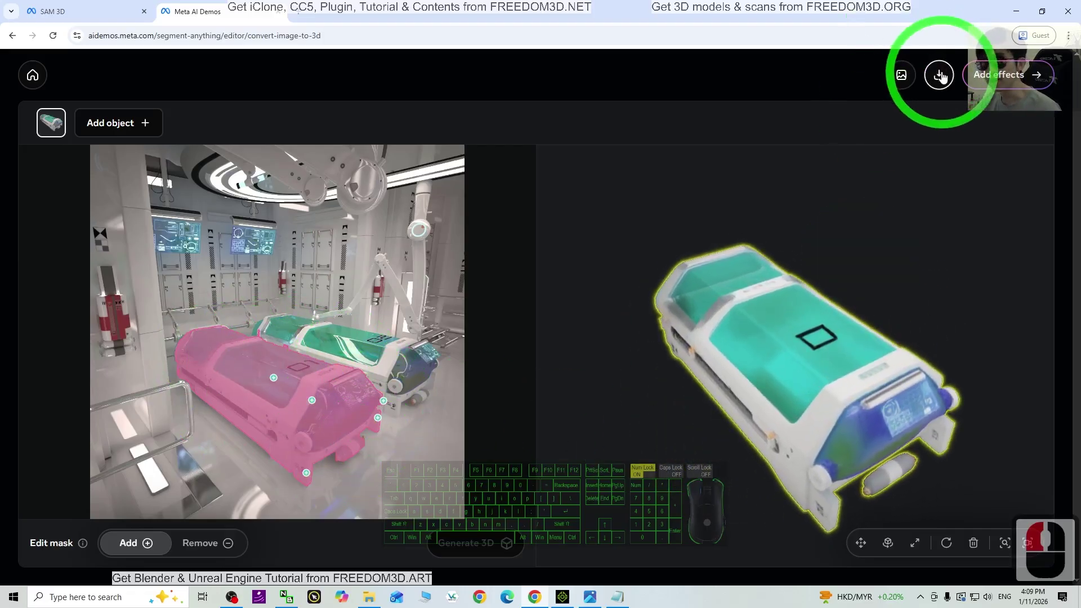
- Download Object 0 as a GLB model file
{"action": "left_click_drag", "start_coordinate": [538, 302], "coordinate": [507, 309]}
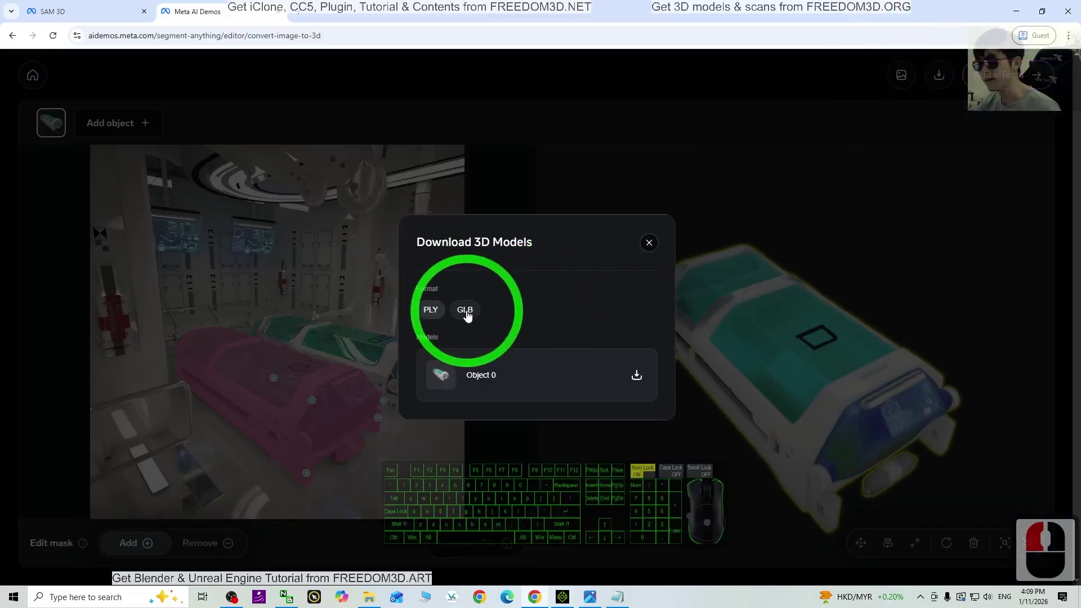
{"action": "left_click", "coordinate": [469, 314]}
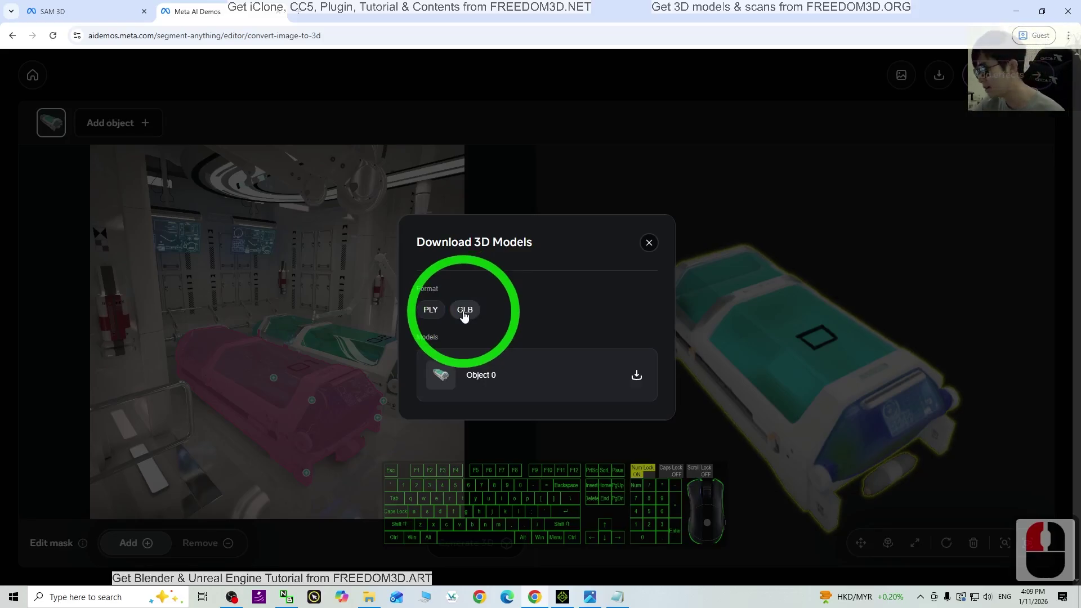
{"action": "left_click", "coordinate": [637, 378]}
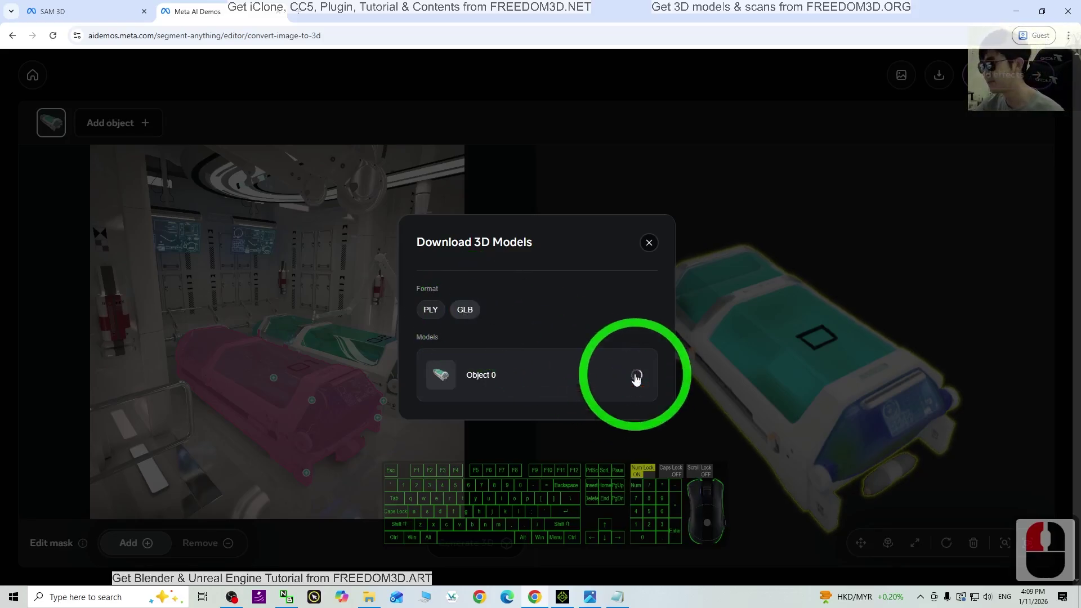
{"action": "left_click", "coordinate": [689, 289]}
{"action": "left_click_drag", "start_coordinate": [1011, 51], "coordinate": [1005, 68]}
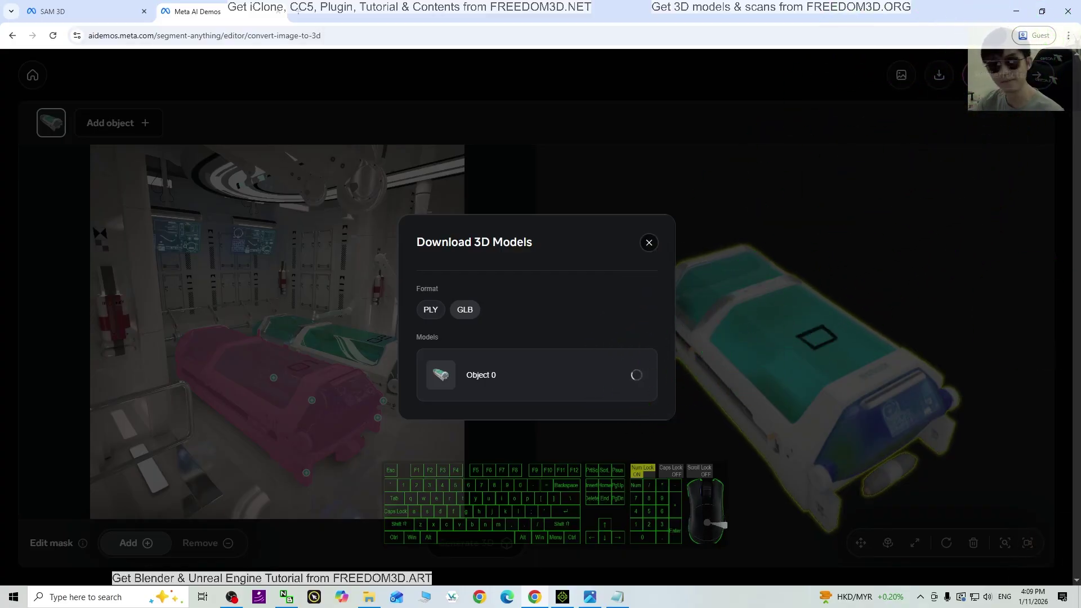
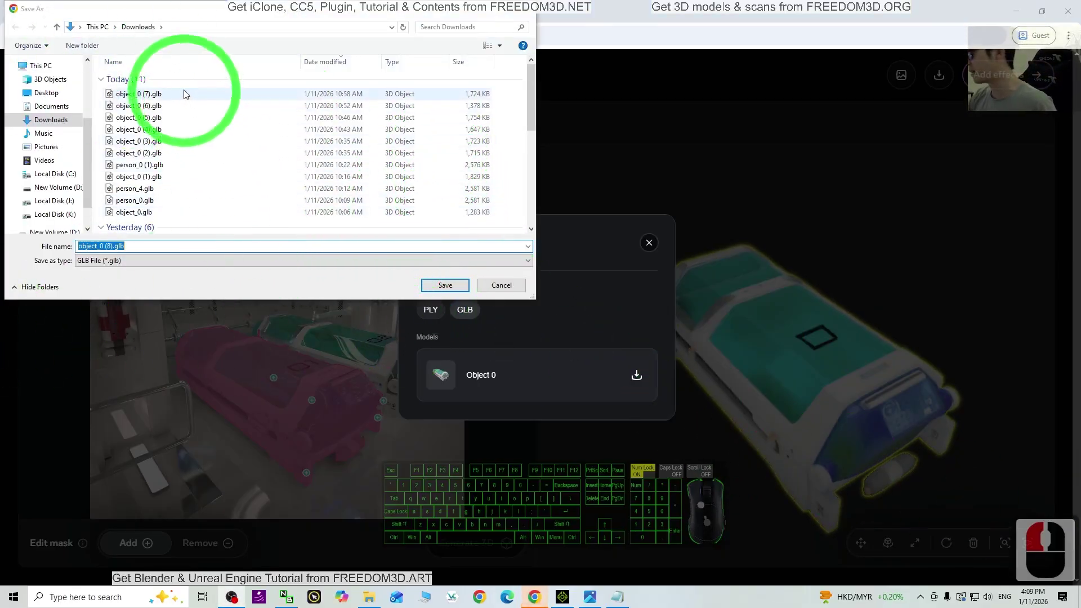
- Save the model to the Desktop under the name 'sci fi prop 01'
{"action": "left_click_drag", "start_coordinate": [89, 137], "coordinate": [89, 112]}
{"action": "left_click", "coordinate": [109, 16]}
{"action": "left_click_drag", "start_coordinate": [327, 145], "coordinate": [386, 199]}
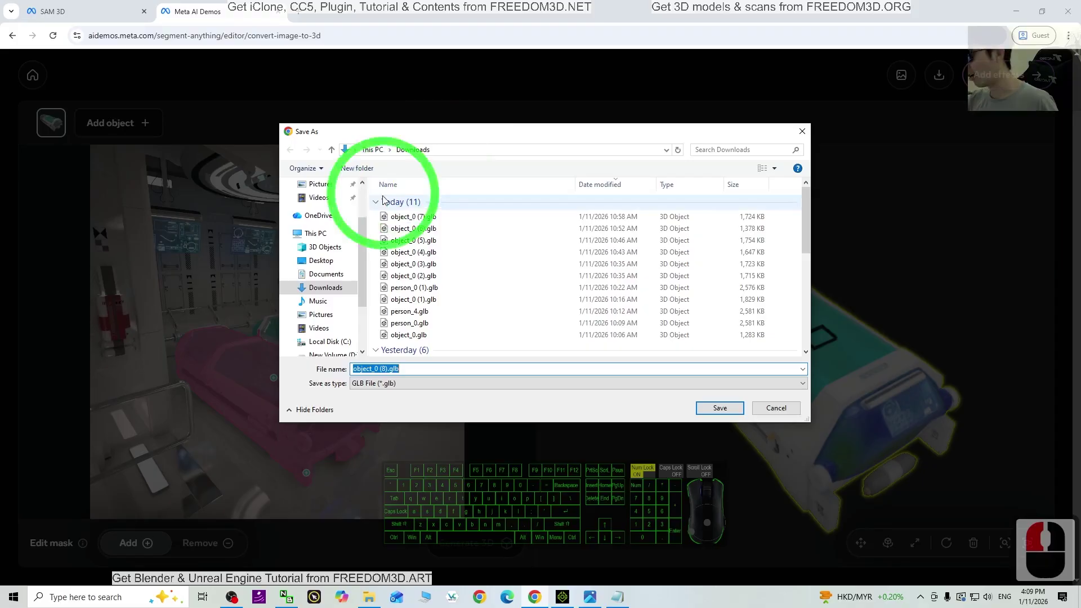
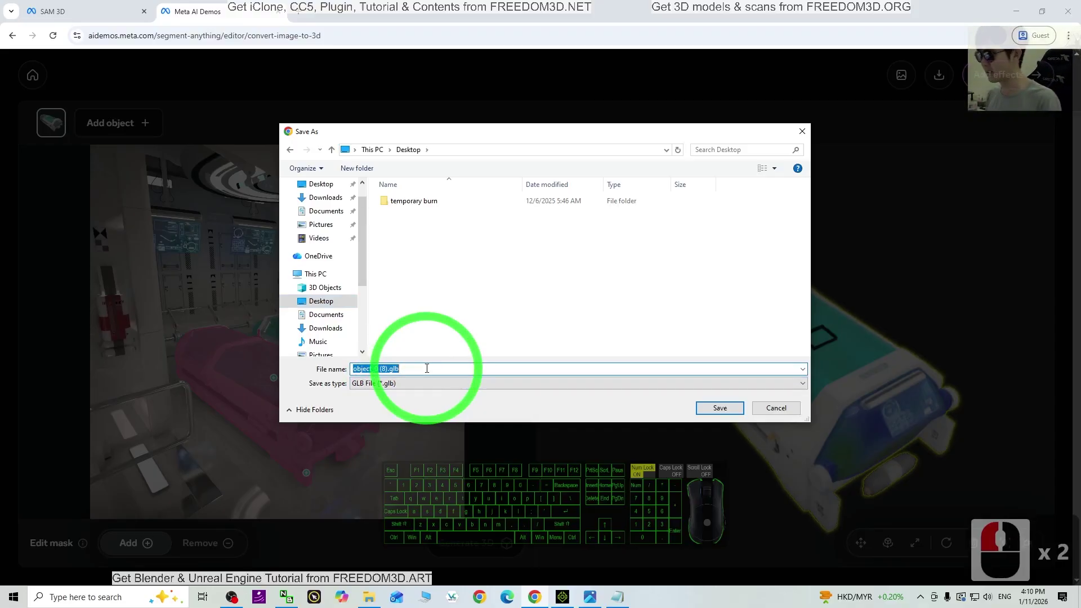
{"action": "key", "text": "s"}
{"action": "key", "text": "i"}
{"action": "key", "text": "space"}
{"action": "key", "text": "space"}
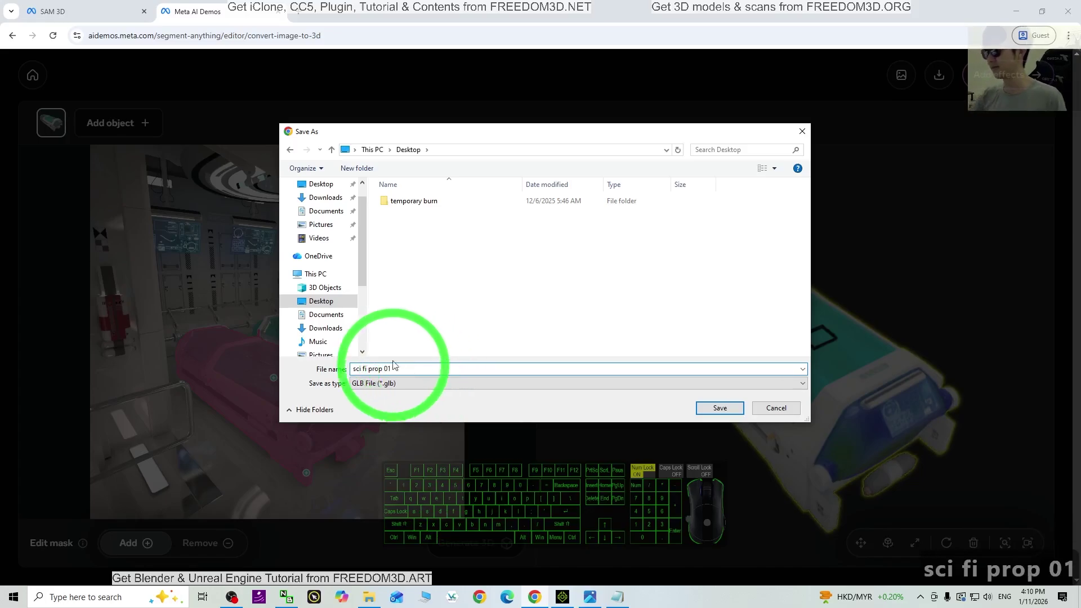
{"action": "left_click", "coordinate": [732, 413]}
{"action": "left_click_drag", "start_coordinate": [866, 76], "coordinate": [913, 83]}
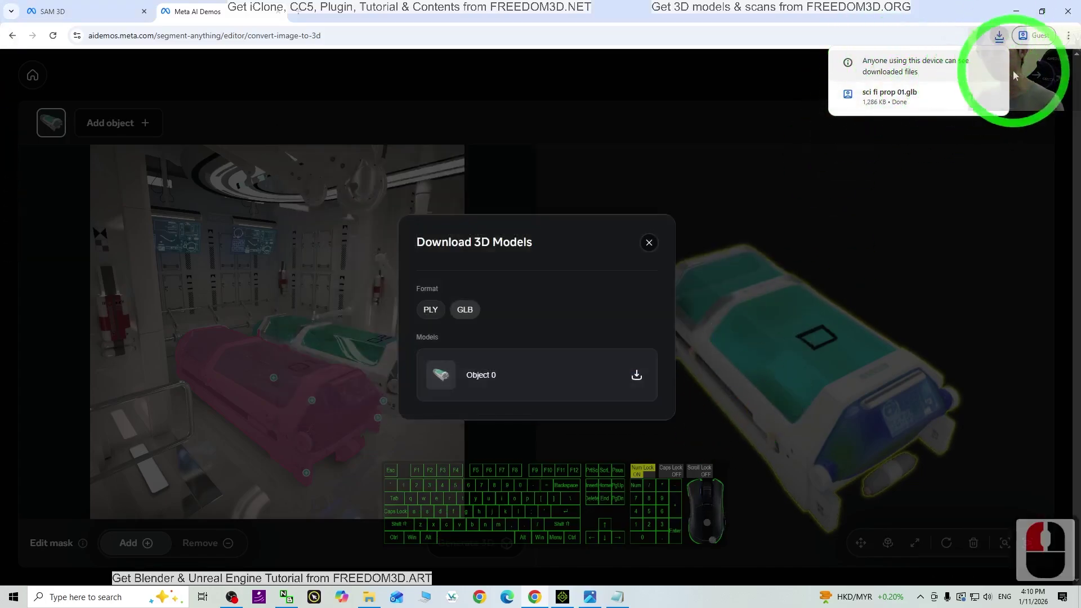
- Show the download in its folder and preview sci fi prop 01.glb in 3D Viewer
{"action": "left_click", "coordinate": [971, 100]}
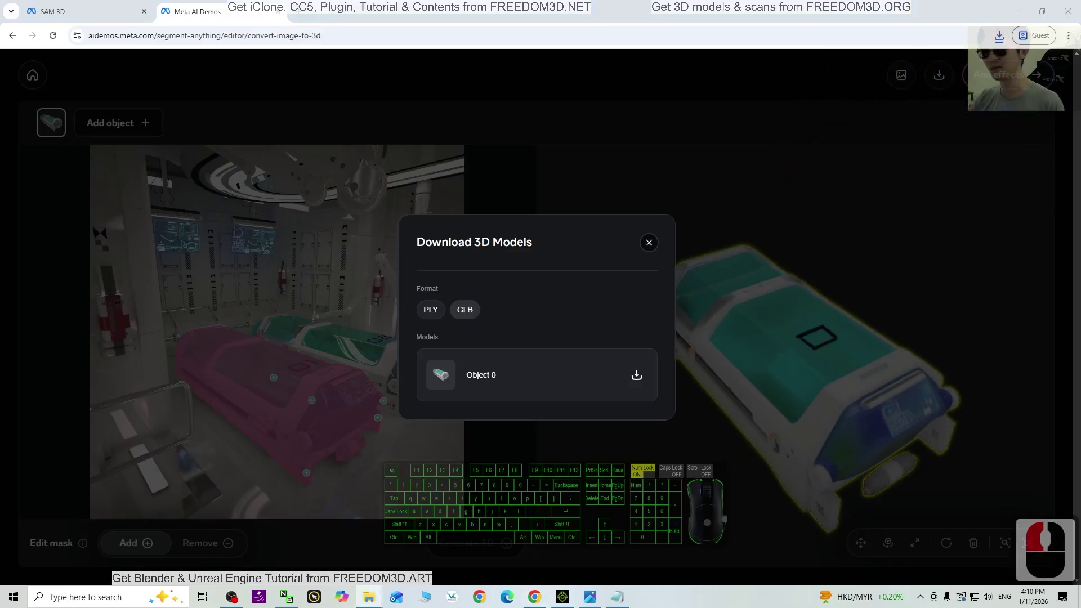
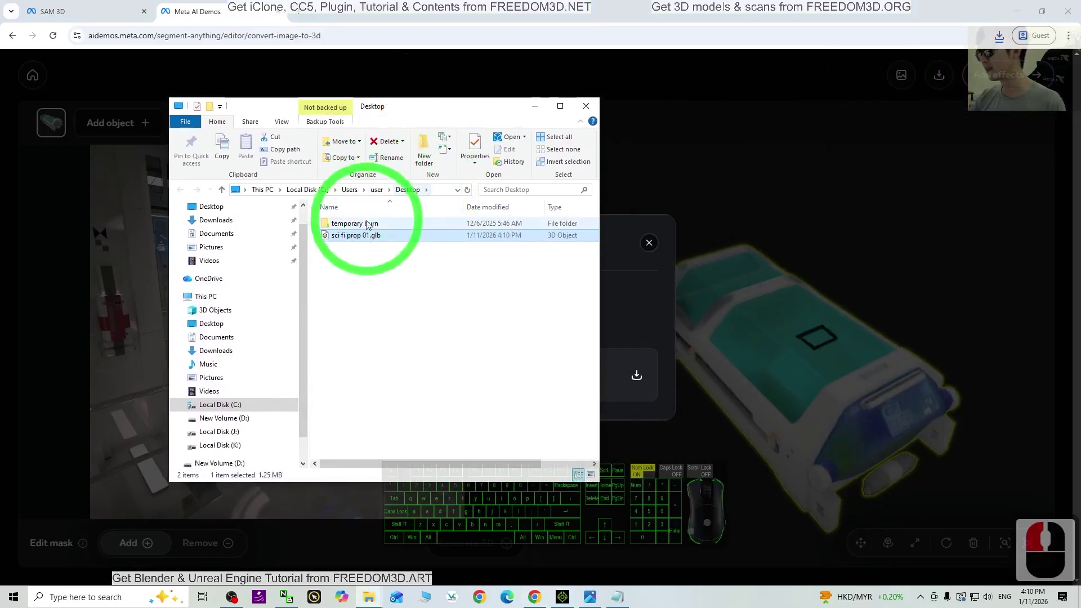
{"action": "left_click", "coordinate": [351, 238]}
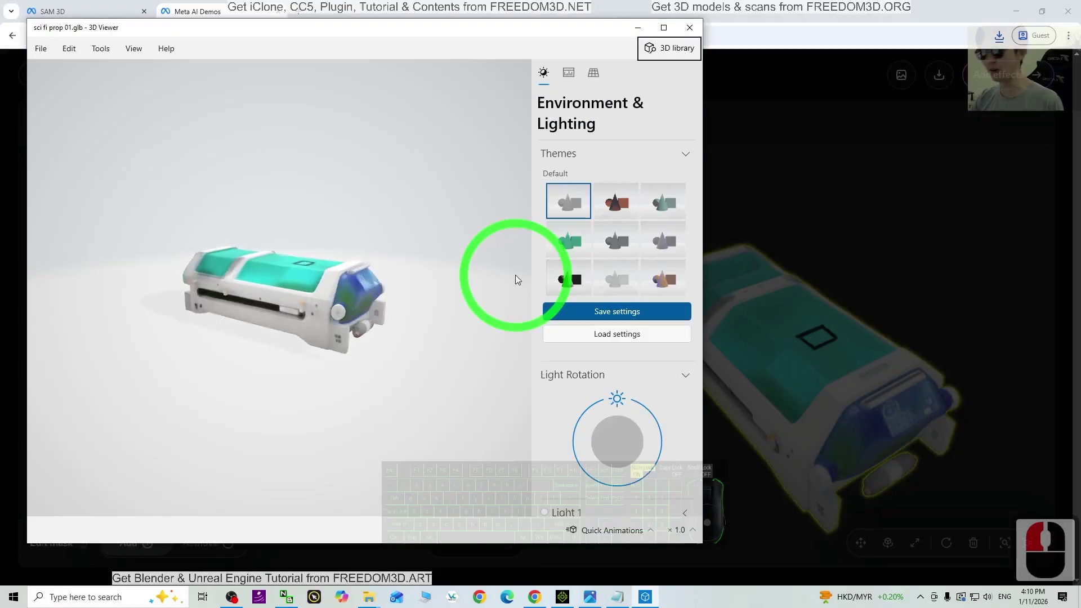
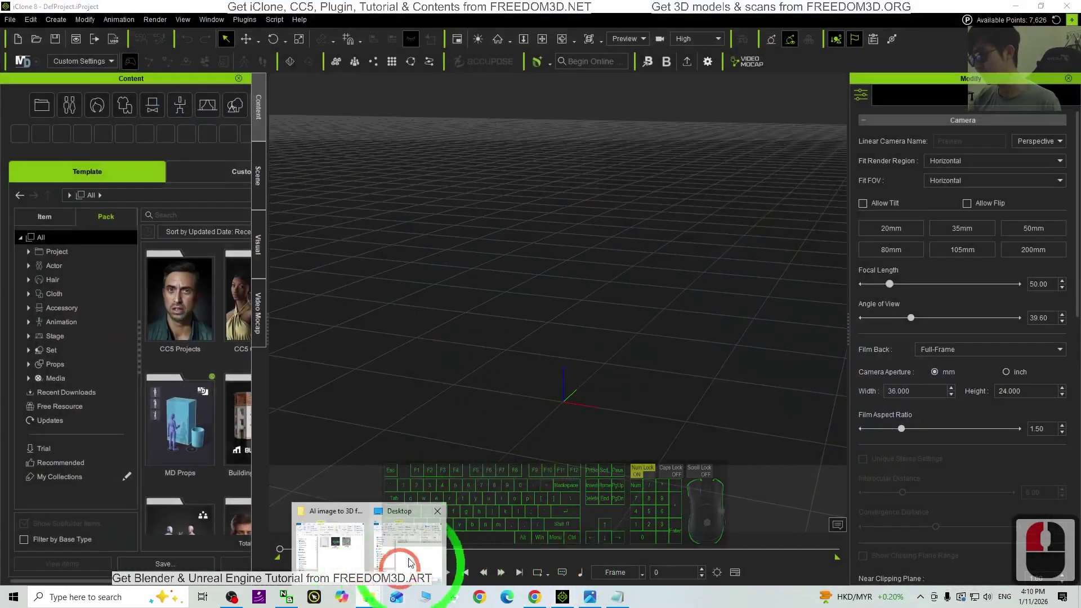
- Drag the GLB pod onto the iClone scene, then minimise iClone and the browser
{"action": "left_click", "coordinate": [386, 111]}
{"action": "left_click_drag", "start_coordinate": [181, 268], "coordinate": [565, 407]}
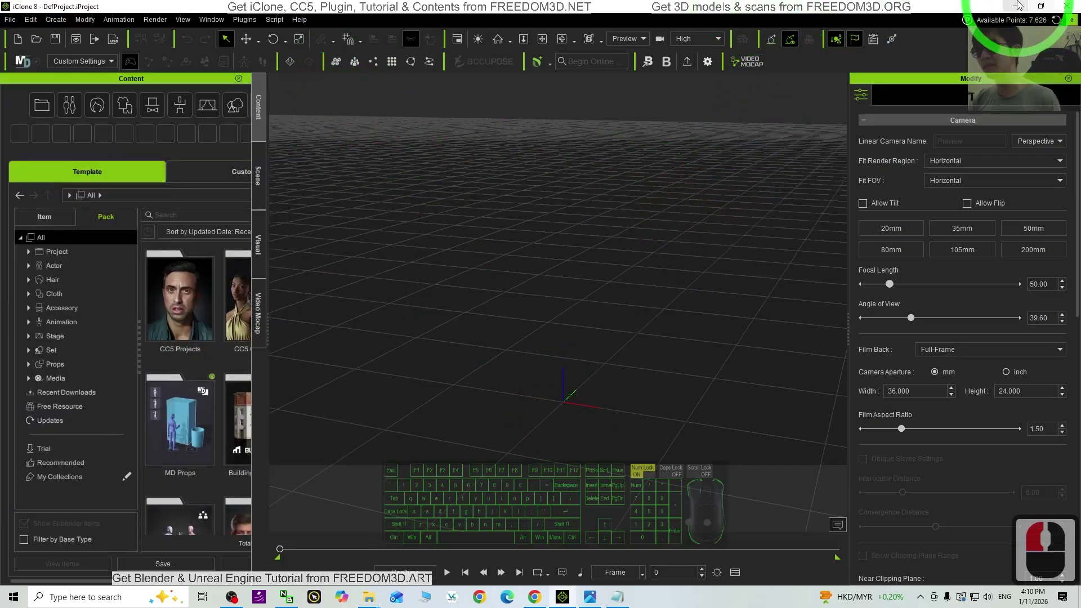
{"action": "left_click", "coordinate": [1020, 3]}
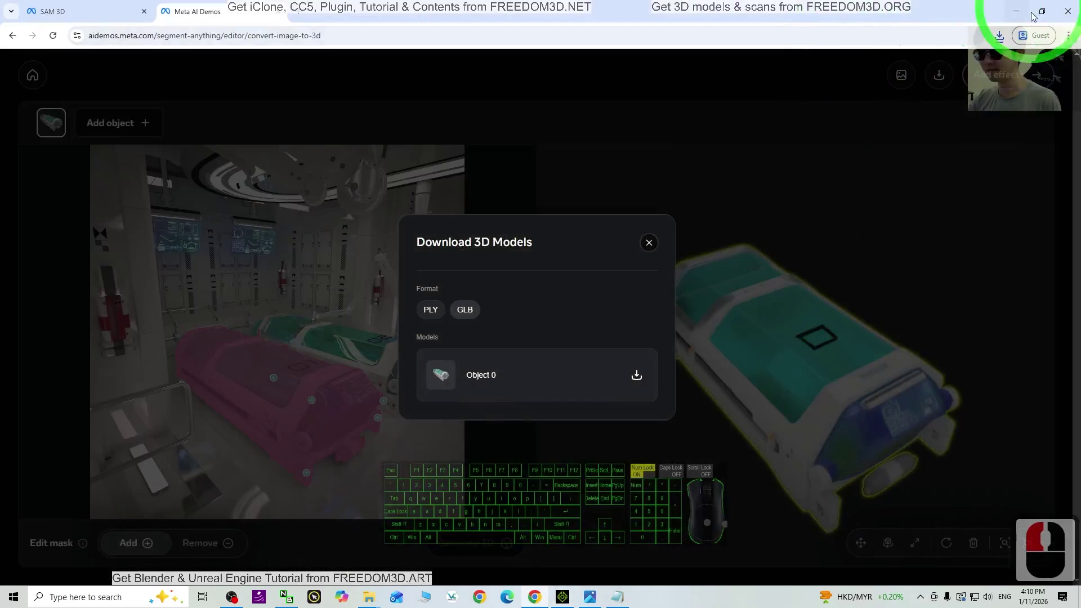
{"action": "left_click", "coordinate": [1020, 19]}
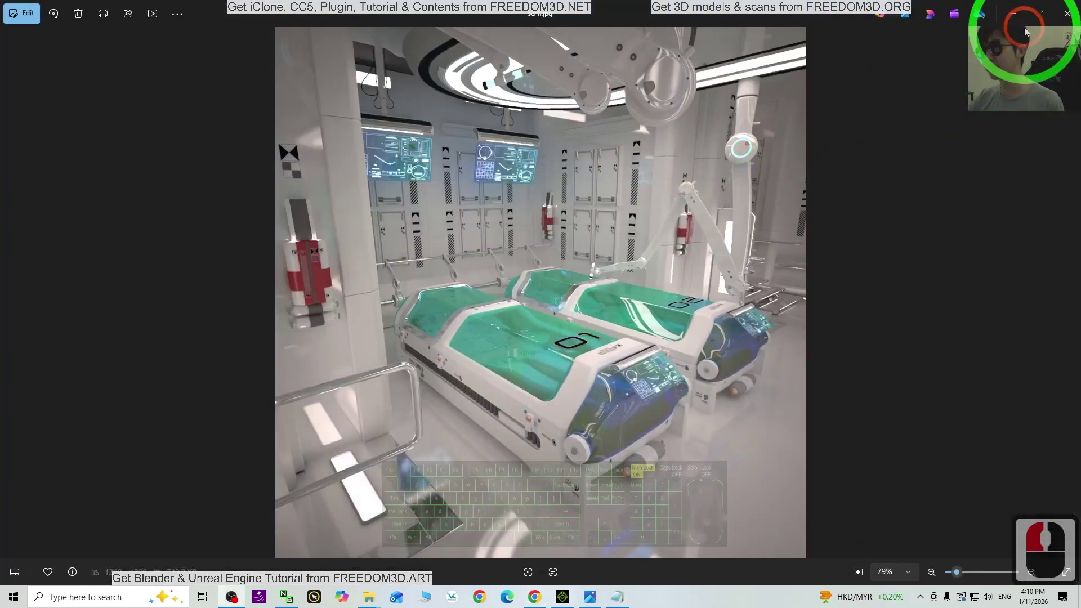
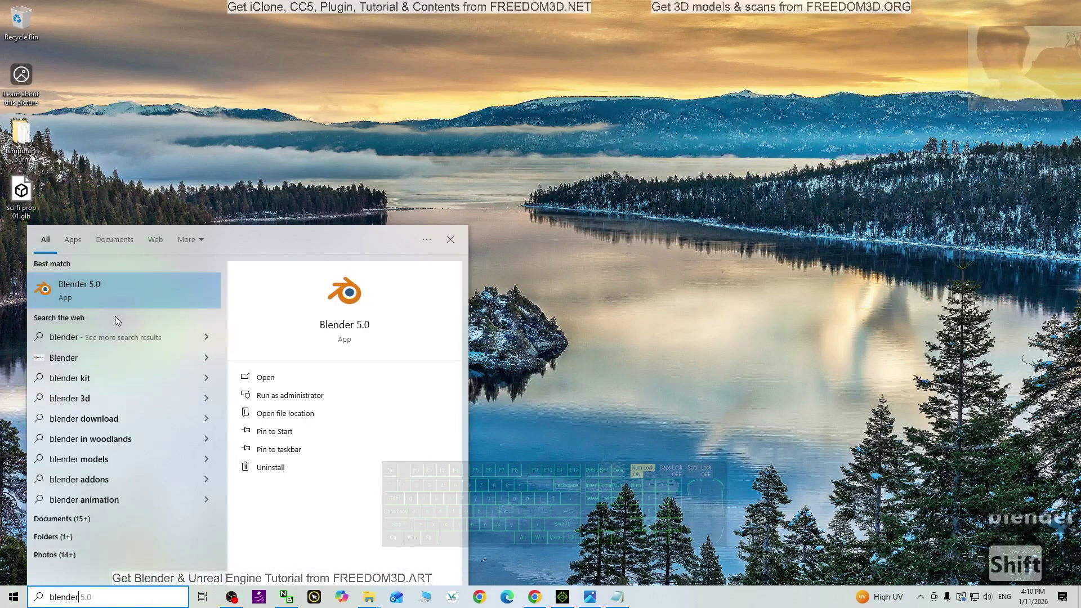
- Launch Blender 5.0 and dismiss its welcome screen
{"action": "left_click", "coordinate": [106, 306]}
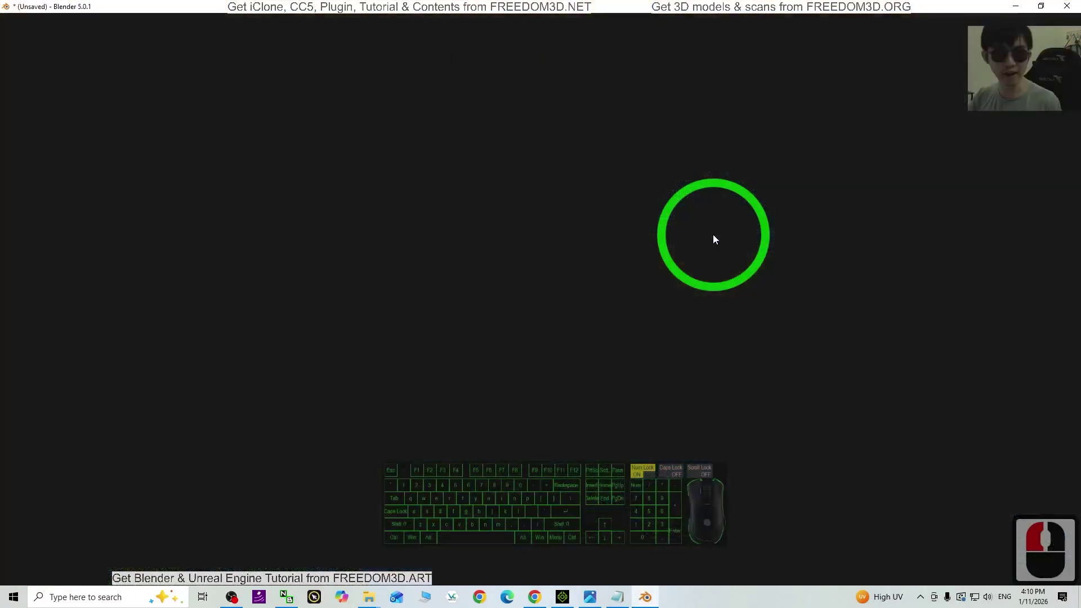
{"action": "left_click", "coordinate": [717, 238]}
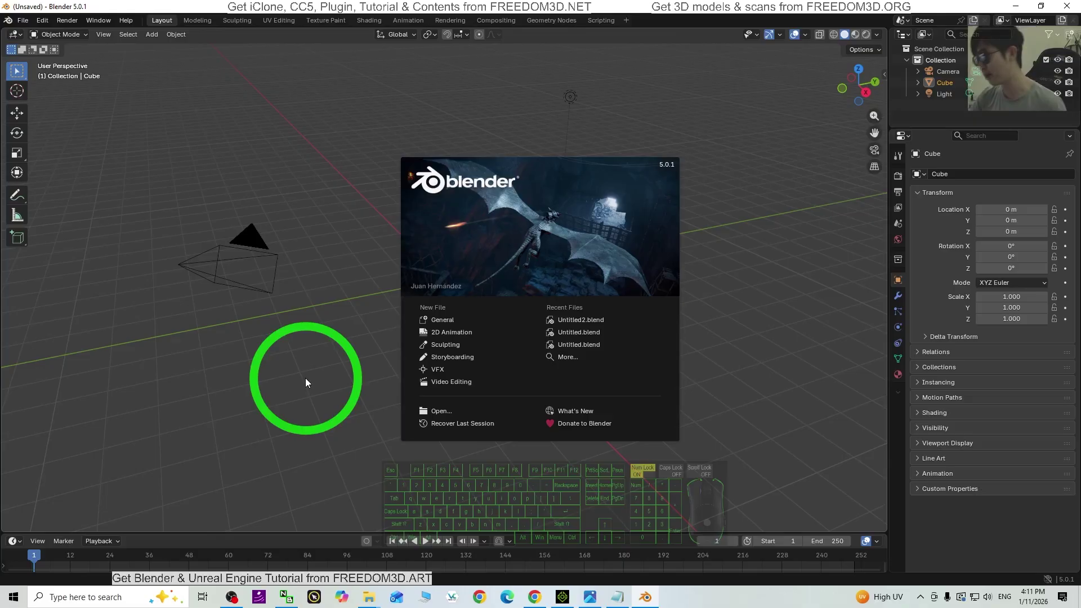
{"action": "left_click", "coordinate": [309, 382]}
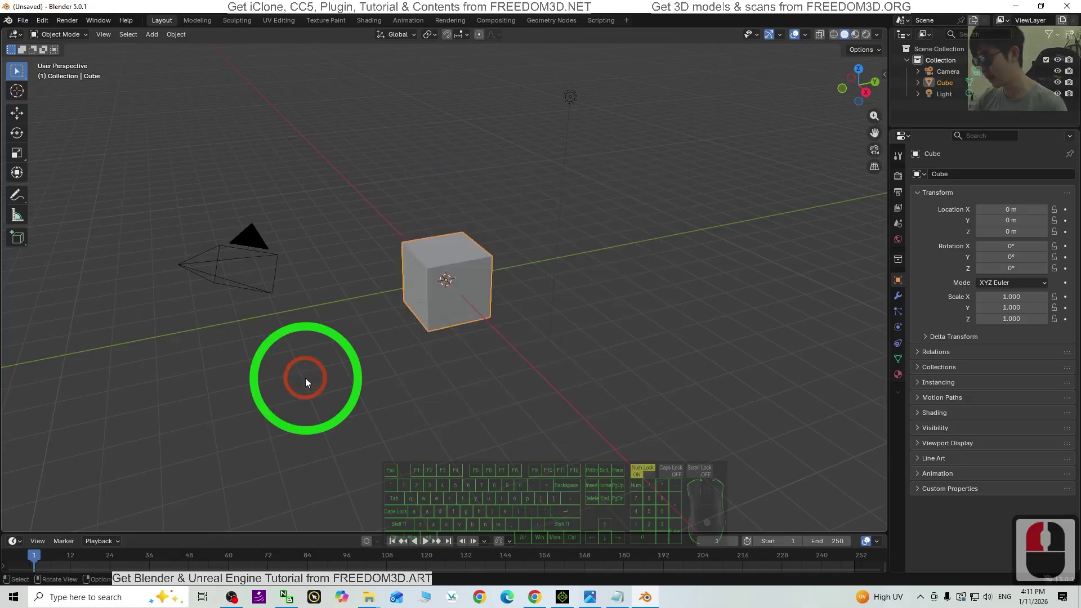
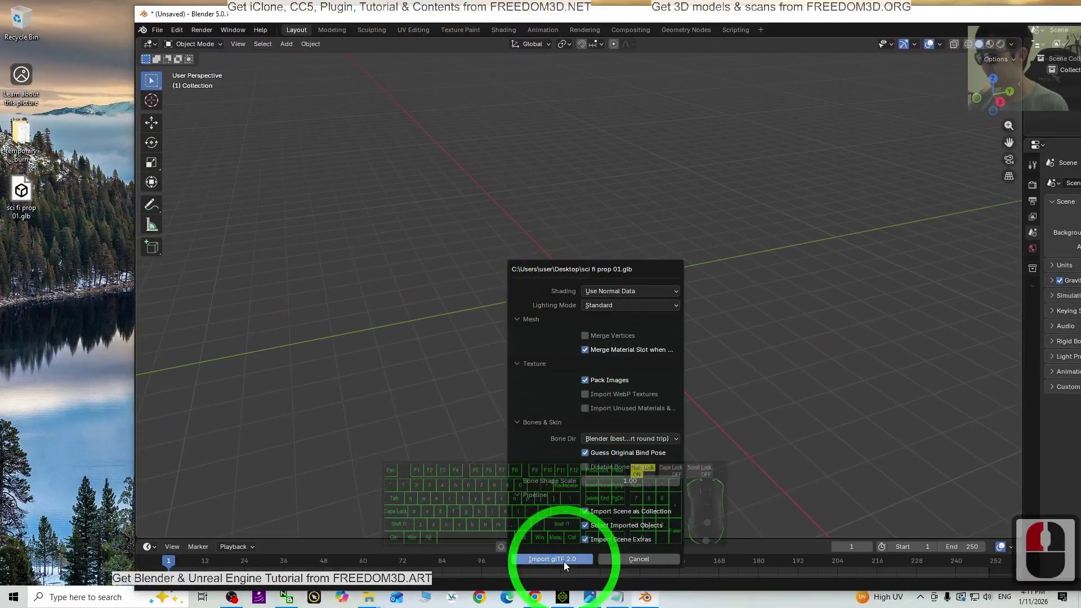
- Navigate the viewport around the imported textured pod
{"action": "left_click", "coordinate": [565, 566]}
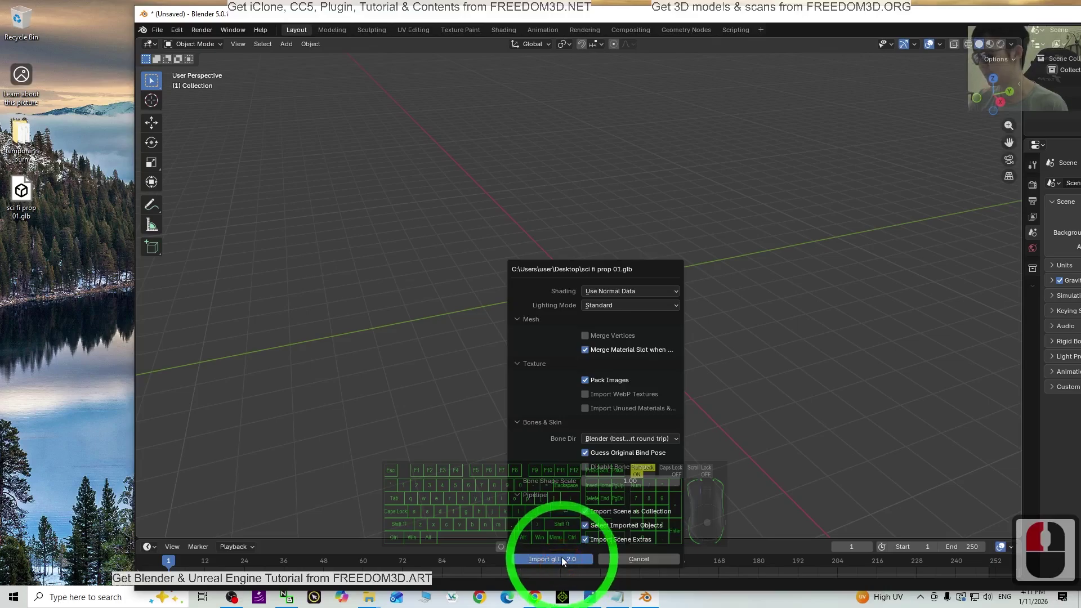
{"action": "left_click", "coordinate": [564, 560]}
{"action": "middle_click", "coordinate": [643, 271]}
{"action": "middle_click", "coordinate": [641, 272]}
{"action": "middle_click", "coordinate": [711, 300]}
{"action": "left_click_drag", "start_coordinate": [682, 336], "coordinate": [997, 51]}
{"action": "middle_click", "coordinate": [995, 48]}
{"action": "left_click", "coordinate": [995, 49]}
{"action": "middle_click", "coordinate": [719, 212]}
{"action": "left_click_drag", "start_coordinate": [845, 339], "coordinate": [557, 392]}
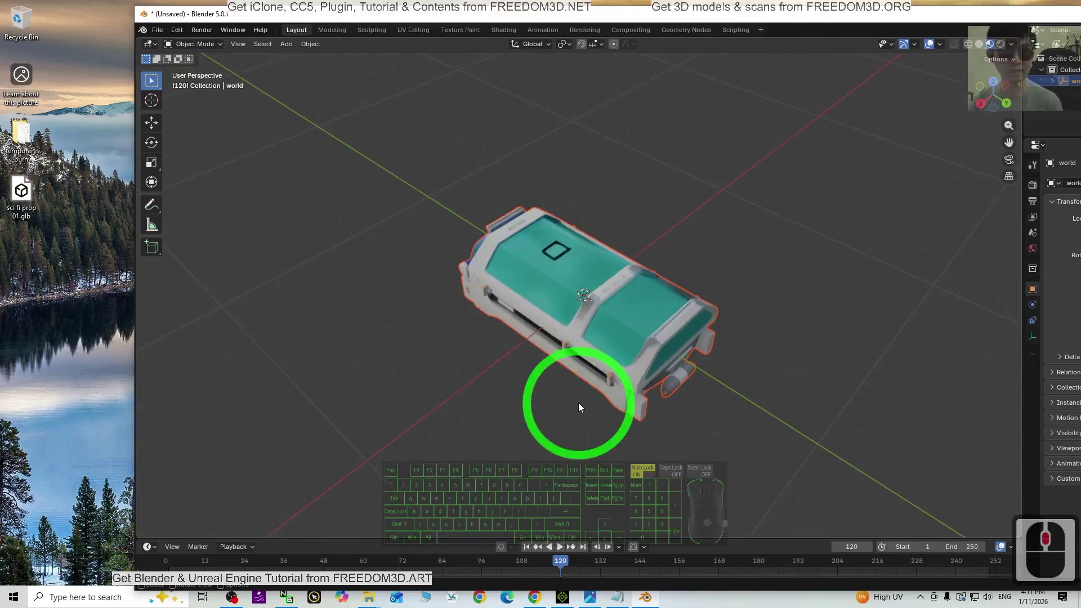
- Show the available export formats under File > Export
{"action": "left_click_drag", "start_coordinate": [575, 407], "coordinate": [157, 68]}
{"action": "left_click", "coordinate": [160, 34]}
{"action": "left_click_drag", "start_coordinate": [157, 68], "coordinate": [183, 202]}
{"action": "left_click", "coordinate": [184, 203]}
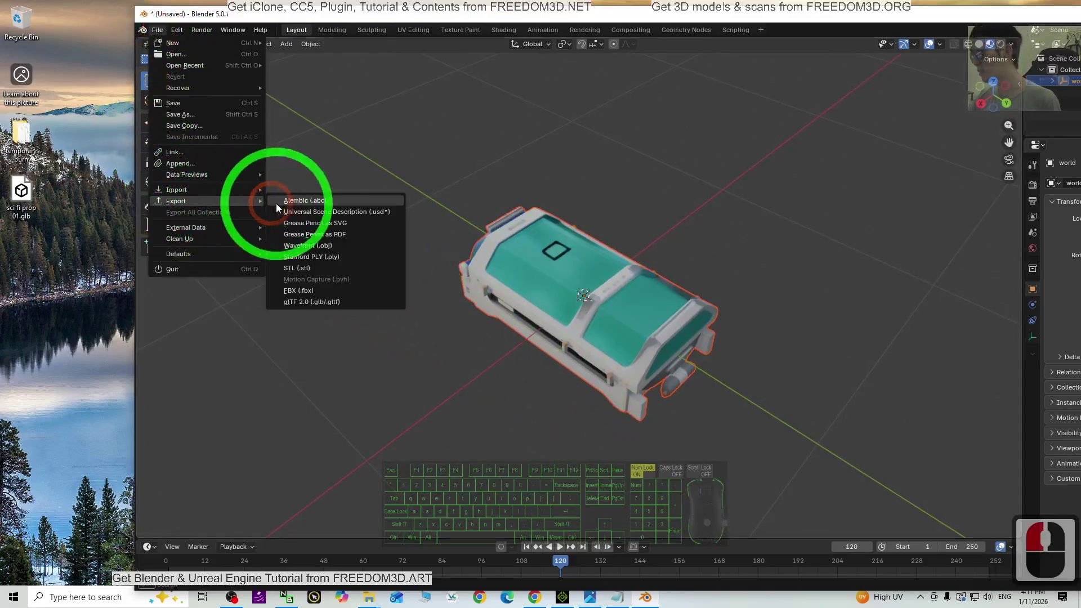
- Start an FBX export with Path Mode Copy, Embed Textures on, saving to the Desktop
{"action": "double_click", "coordinate": [312, 293]}
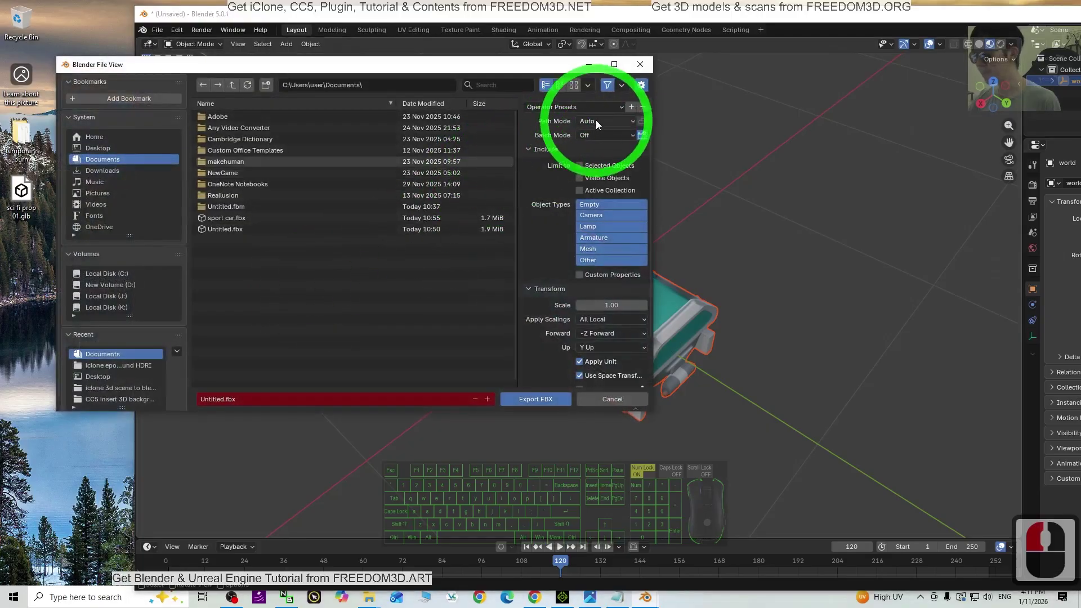
{"action": "left_click", "coordinate": [599, 124]}
{"action": "left_click", "coordinate": [603, 201]}
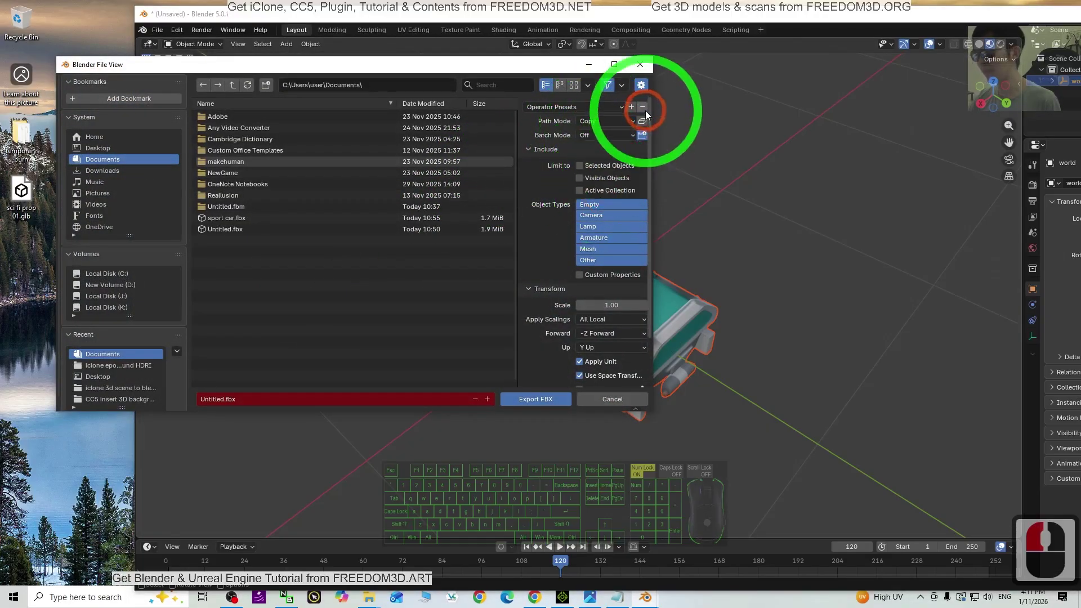
{"action": "left_click", "coordinate": [648, 123]}
{"action": "left_click_drag", "start_coordinate": [167, 134], "coordinate": [133, 172]}
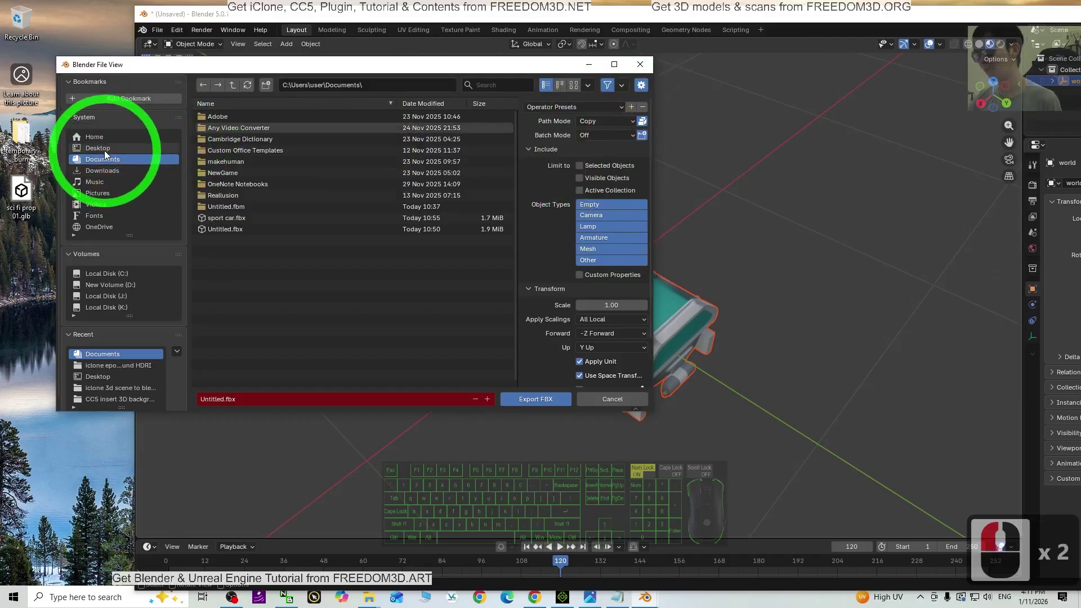
{"action": "left_click", "coordinate": [103, 152]}
- Name the file 'sci fi prop 01' and export the pod as FBX
{"action": "left_click", "coordinate": [238, 407]}
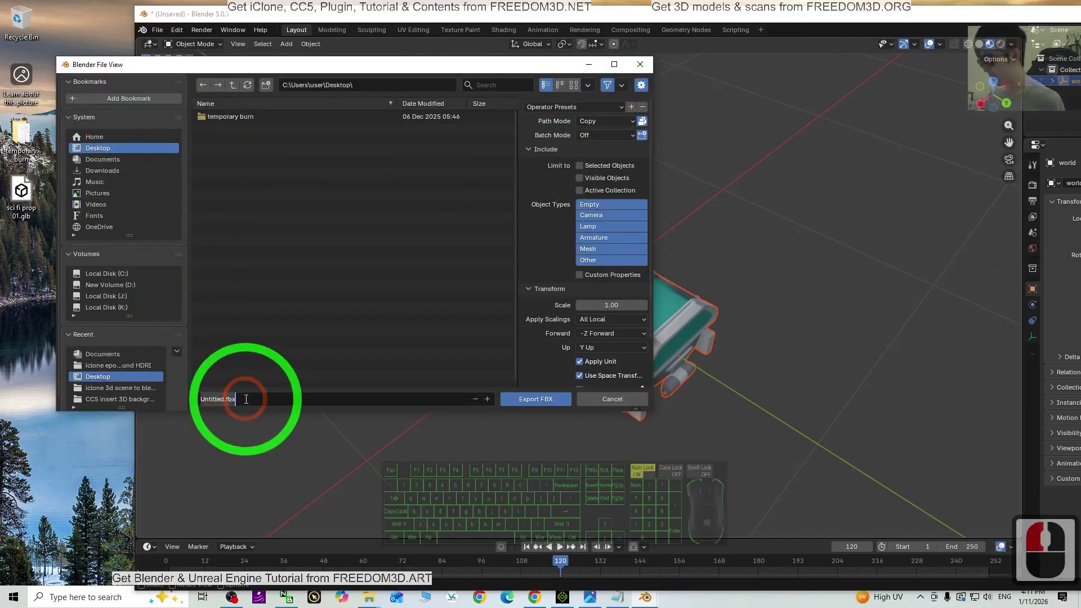
{"action": "key", "text": "s"}
{"action": "key", "text": "space"}
{"action": "key", "text": "f"}
{"action": "type", "text": "sci fic"}
{"action": "key", "text": "BackSpace"}
{"action": "key", "text": "space"}
{"action": "type", "text": "sci fic"}
{"action": "key", "text": "o"}
{"action": "key", "text": "0"}
{"action": "type", "text": "sci fic Back prop"}
{"action": "left_click", "coordinate": [550, 402]}
{"action": "left_click", "coordinate": [549, 401]}
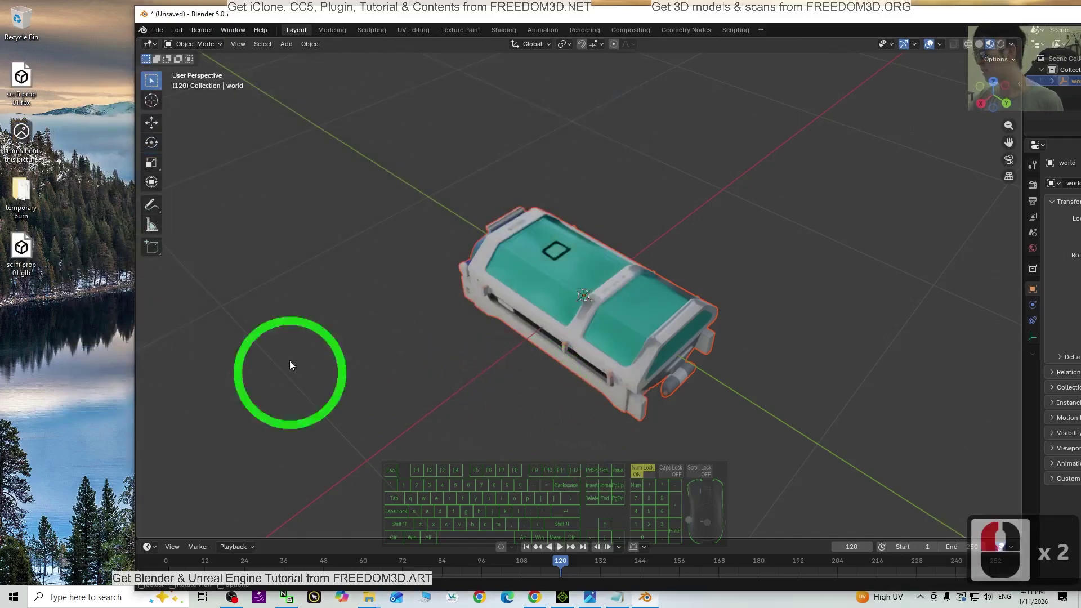
- Drag the exported pod FBX from the Desktop into the iClone scene, keeping original fps and converting all
{"action": "left_click", "coordinate": [83, 277]}
{"action": "left_click", "coordinate": [30, 99]}
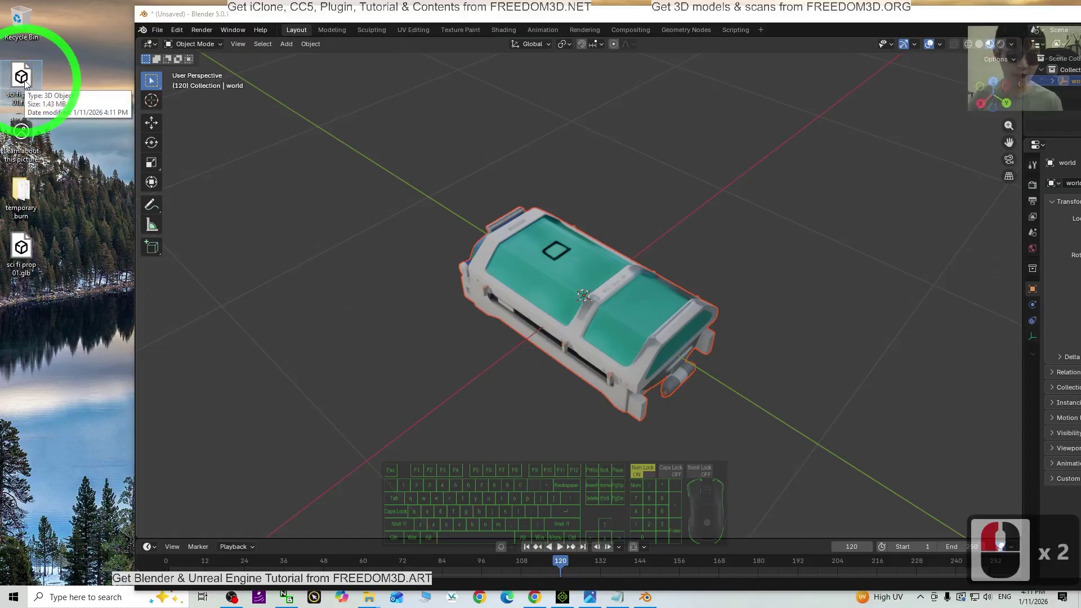
{"action": "left_click", "coordinate": [443, 230]}
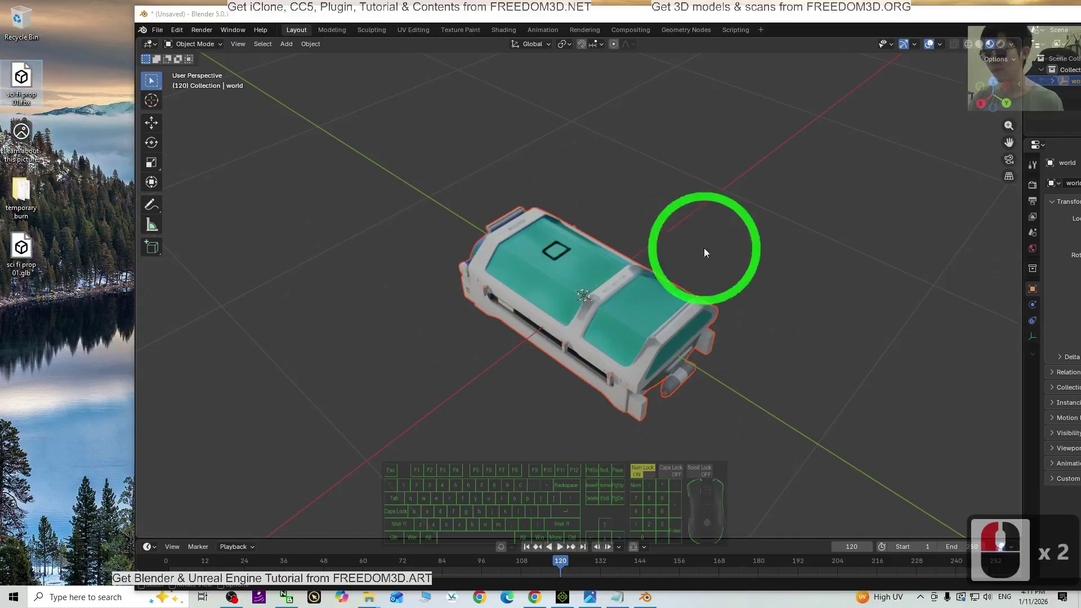
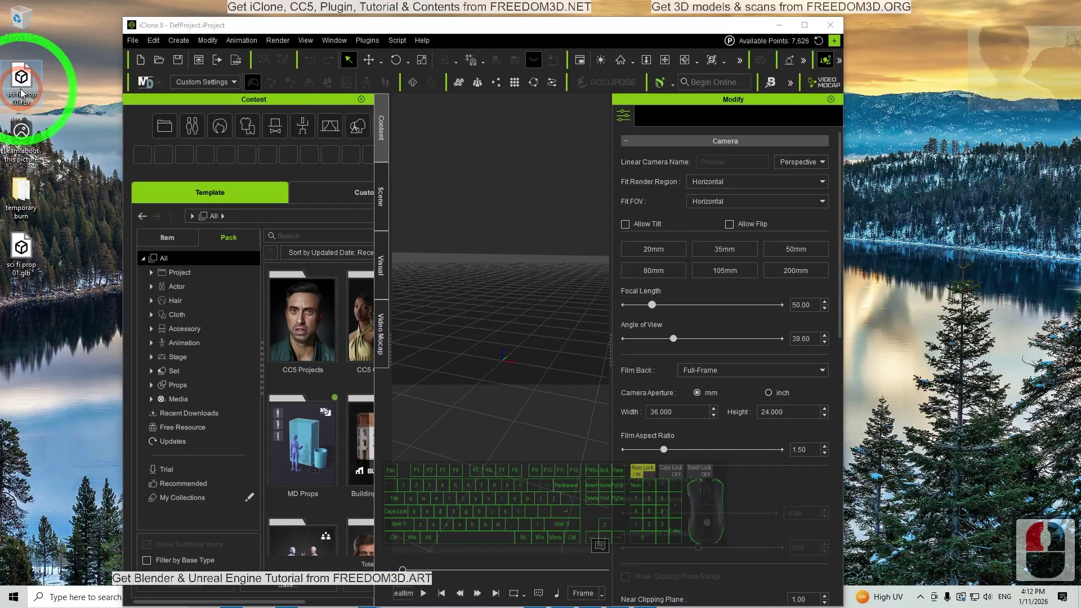
{"action": "left_click_drag", "start_coordinate": [24, 93], "coordinate": [507, 362]}
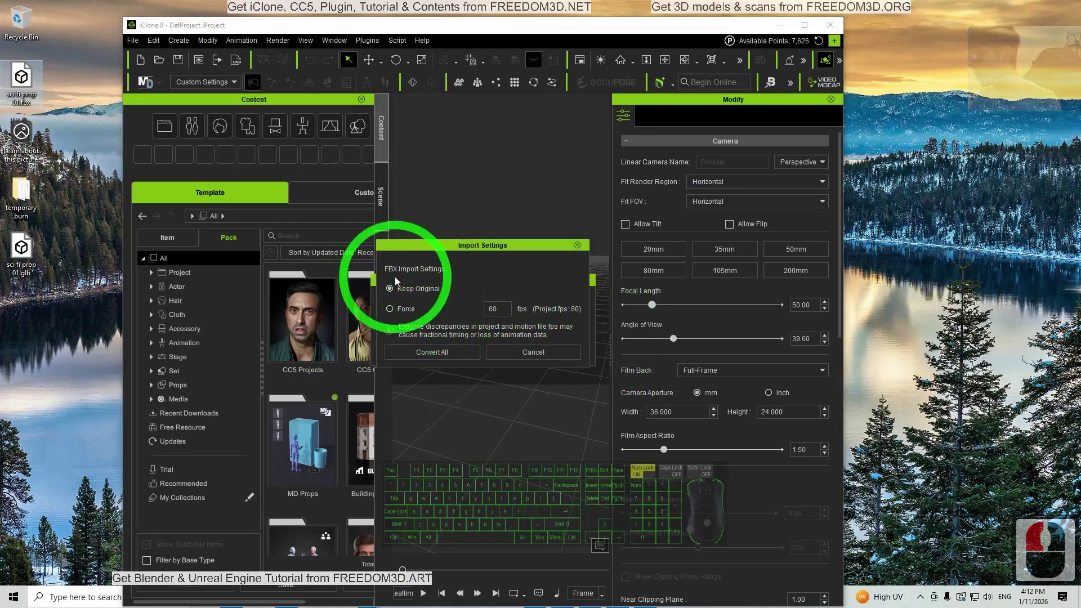
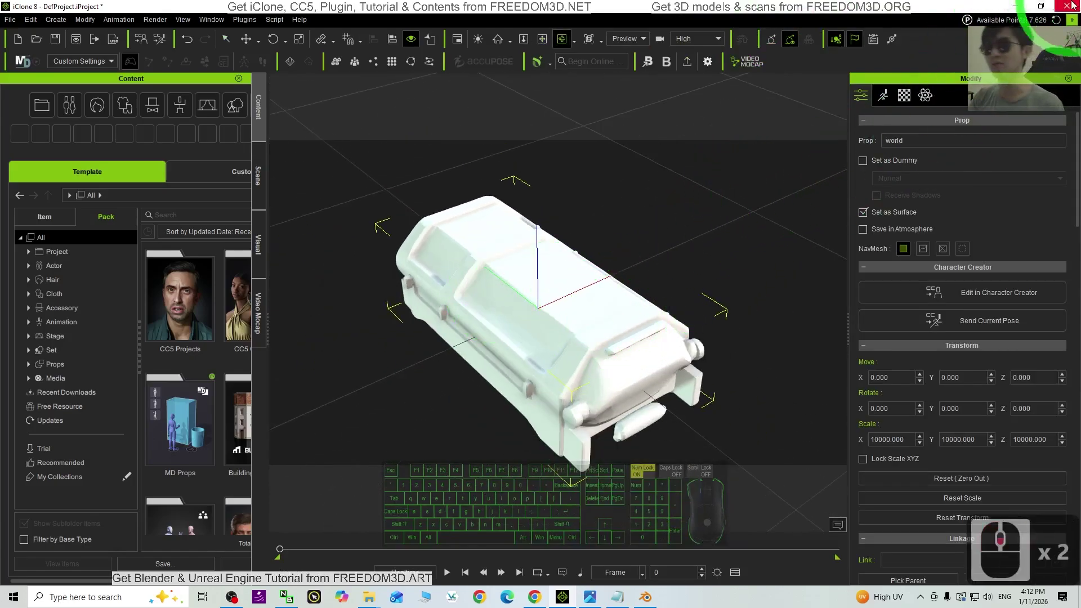
{"action": "left_click_drag", "start_coordinate": [1024, 4], "coordinate": [650, 596]}
- Switch Blender to UV Editing and bring up the pod's Image_0 texture for saving
{"action": "left_click", "coordinate": [650, 596]}
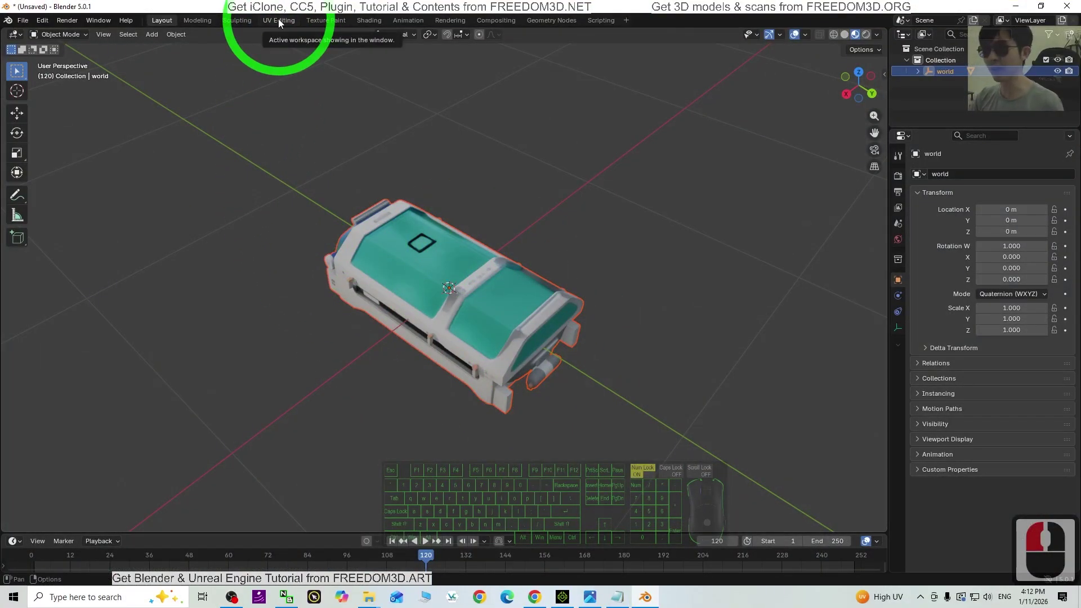
{"action": "left_click", "coordinate": [283, 22]}
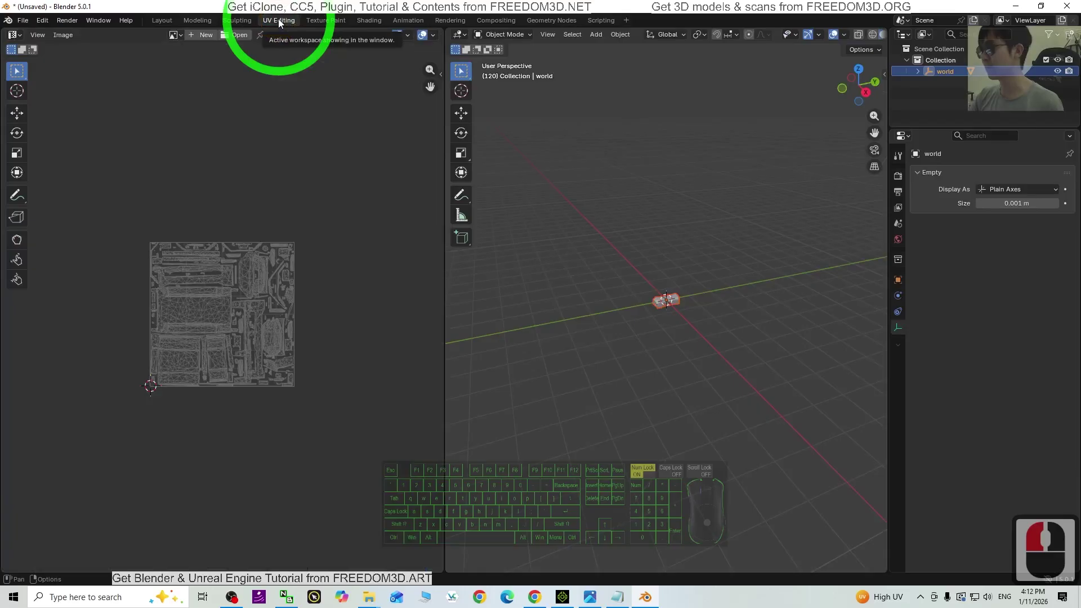
{"action": "left_click", "coordinate": [213, 37]}
{"action": "left_click", "coordinate": [213, 37]}
{"action": "left_click", "coordinate": [110, 57]}
{"action": "left_click", "coordinate": [186, 38]}
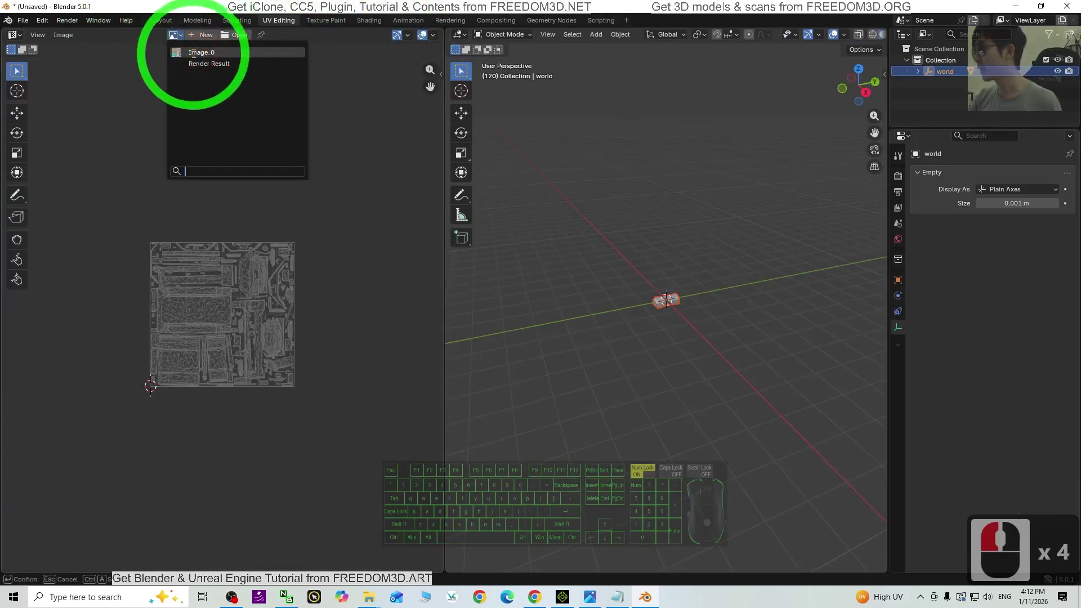
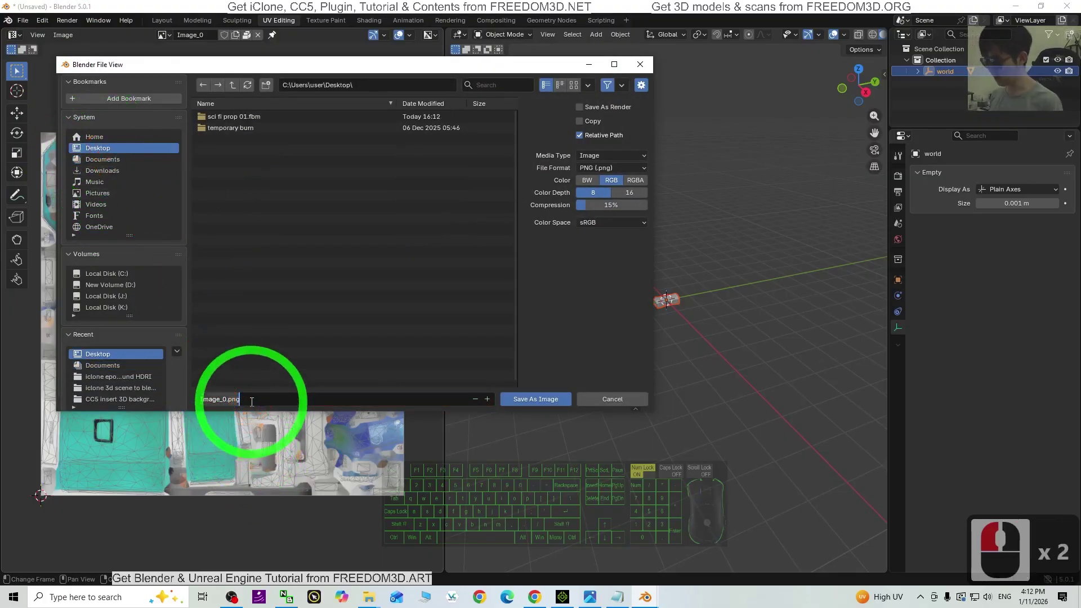
- Name the texture PNG 'sci fi prop 01' and save it to the Desktop
{"action": "type", "text": "s"}
{"action": "type", "text": "ci fi"}
{"action": "key", "text": "space"}
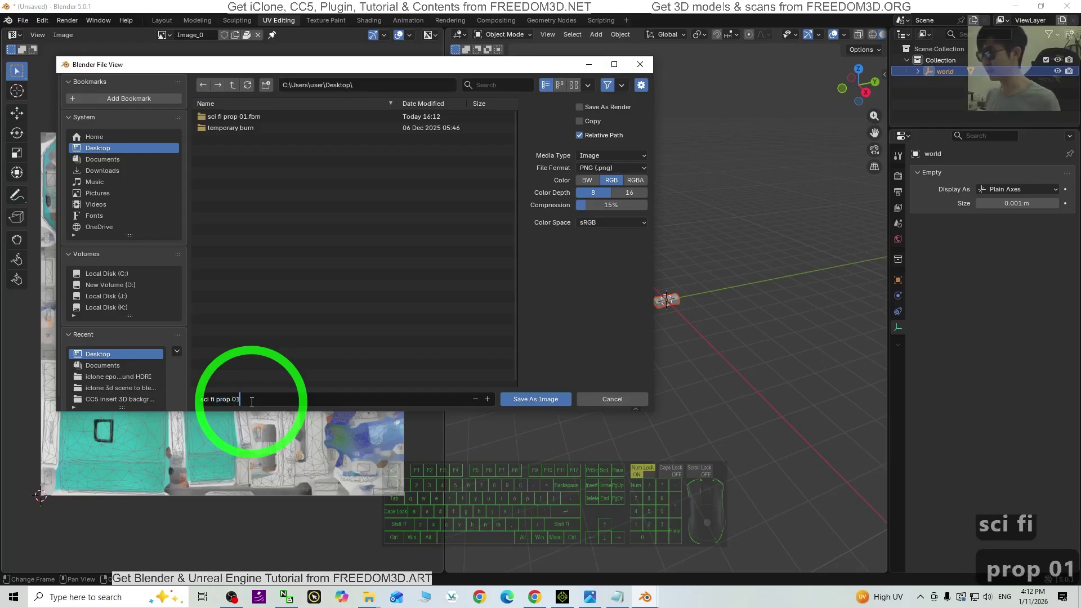
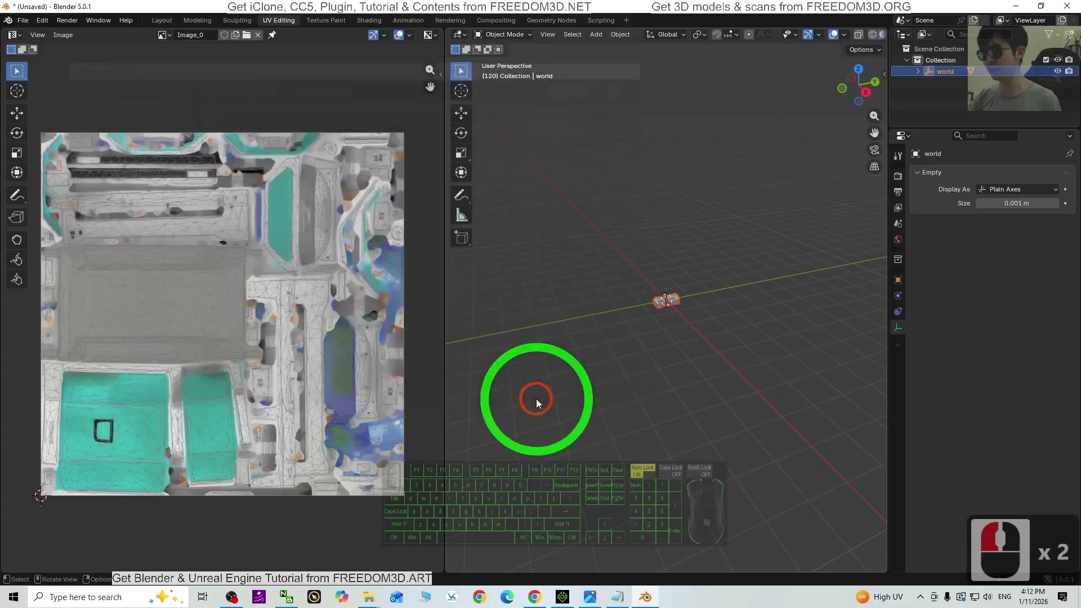
- Drop the saved PNG onto the pod so it shows teal-and-white, then maximize iClone
{"action": "left_click", "coordinate": [1015, 6]}
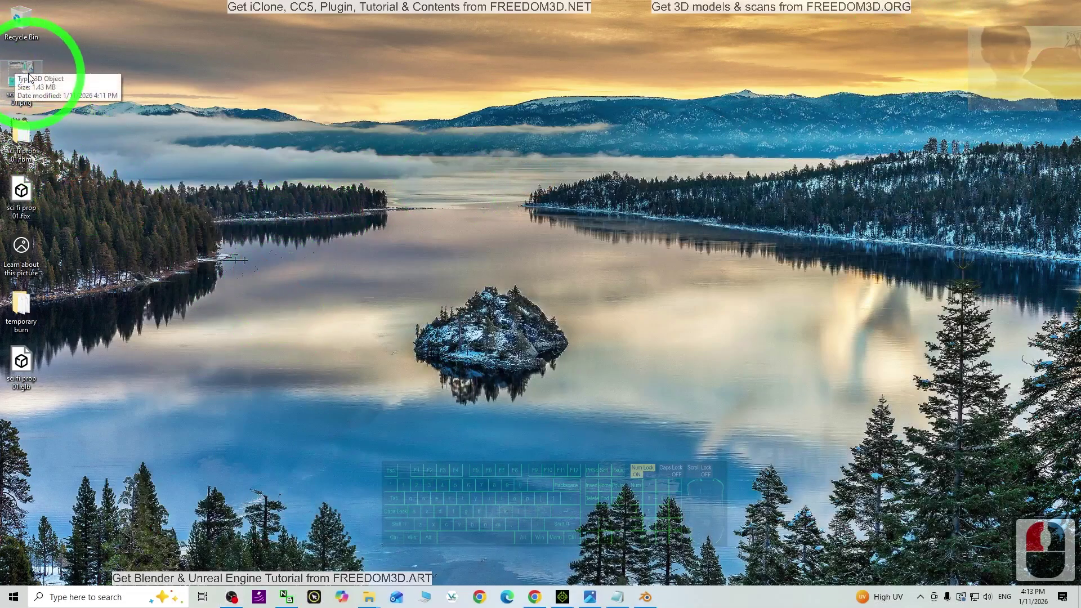
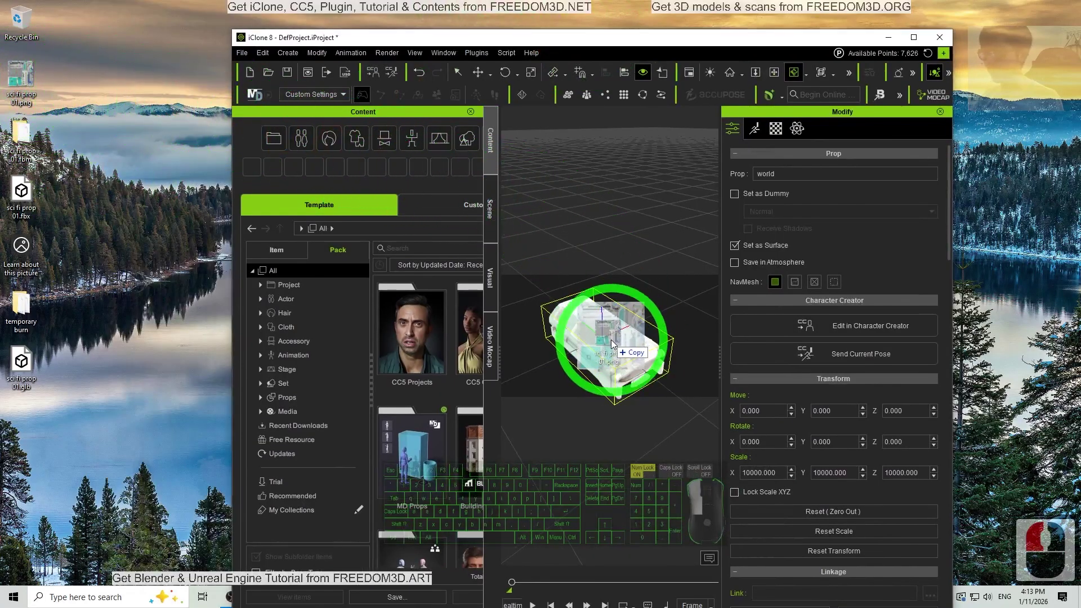
{"action": "left_click_drag", "start_coordinate": [610, 343], "coordinate": [920, 35]}
{"action": "left_click", "coordinate": [920, 36]}
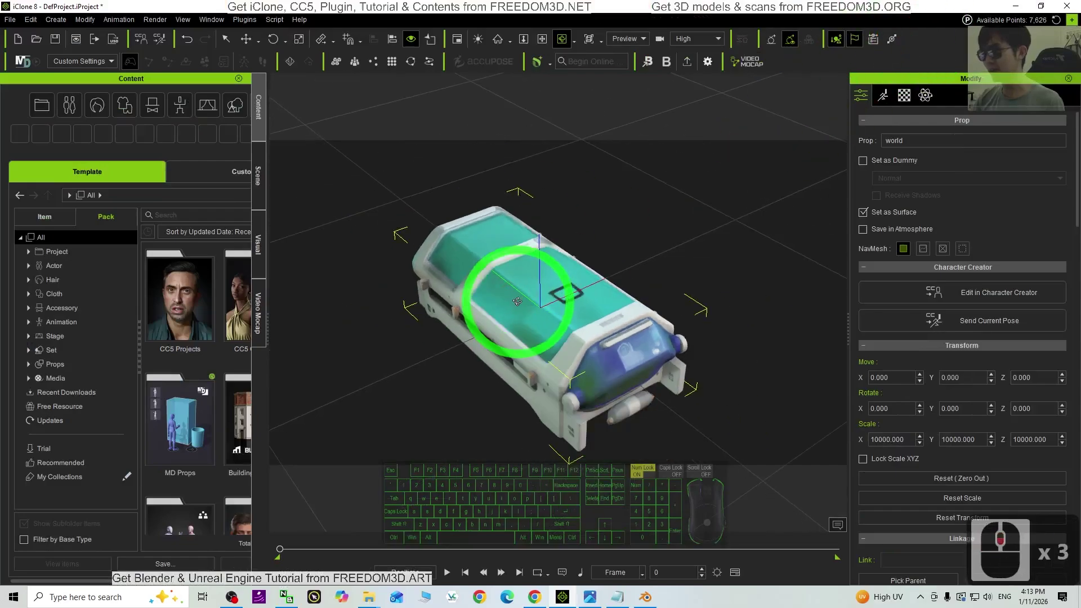
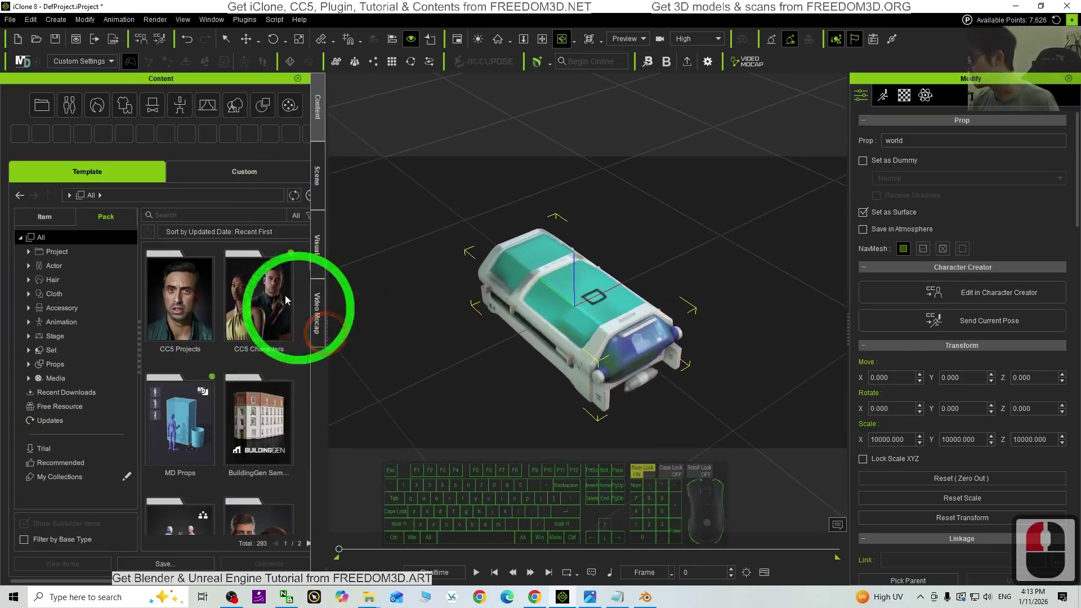
- Go to the custom content library's Props category for saving the pod
{"action": "left_click", "coordinate": [230, 175]}
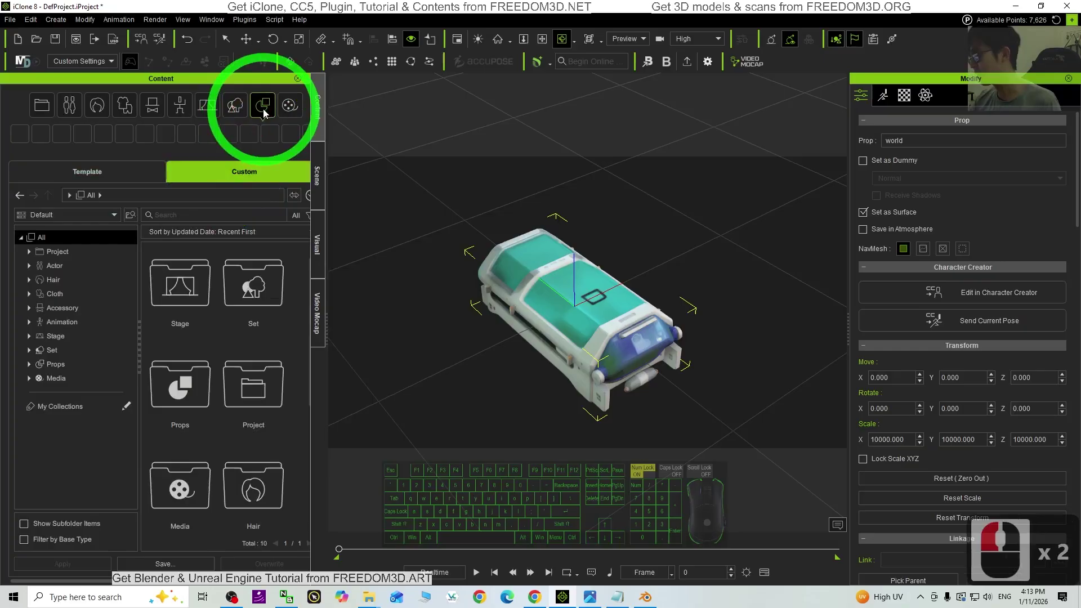
{"action": "left_click", "coordinate": [268, 114]}
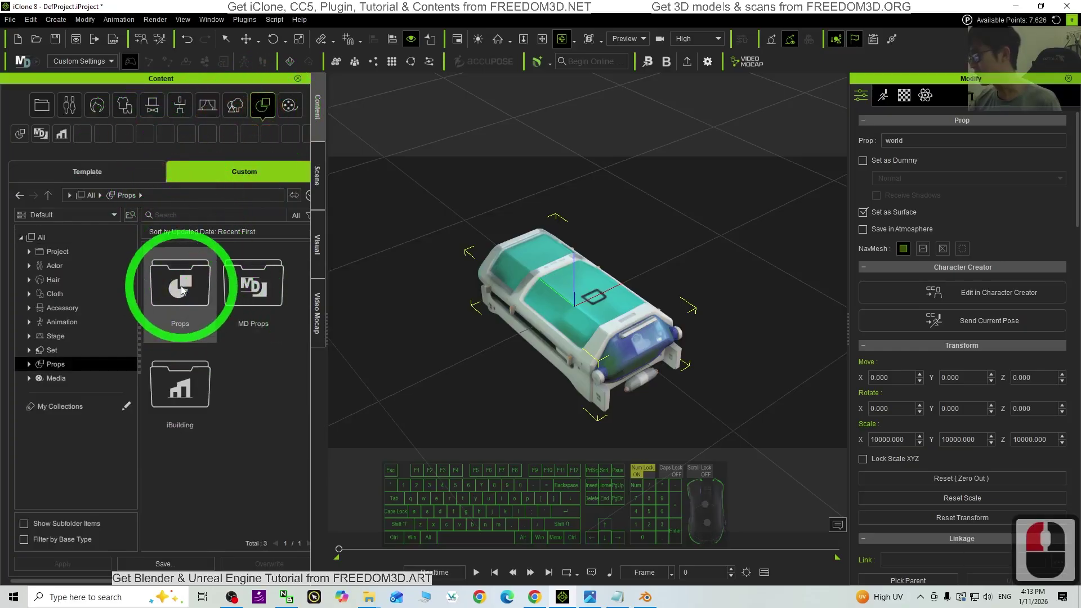
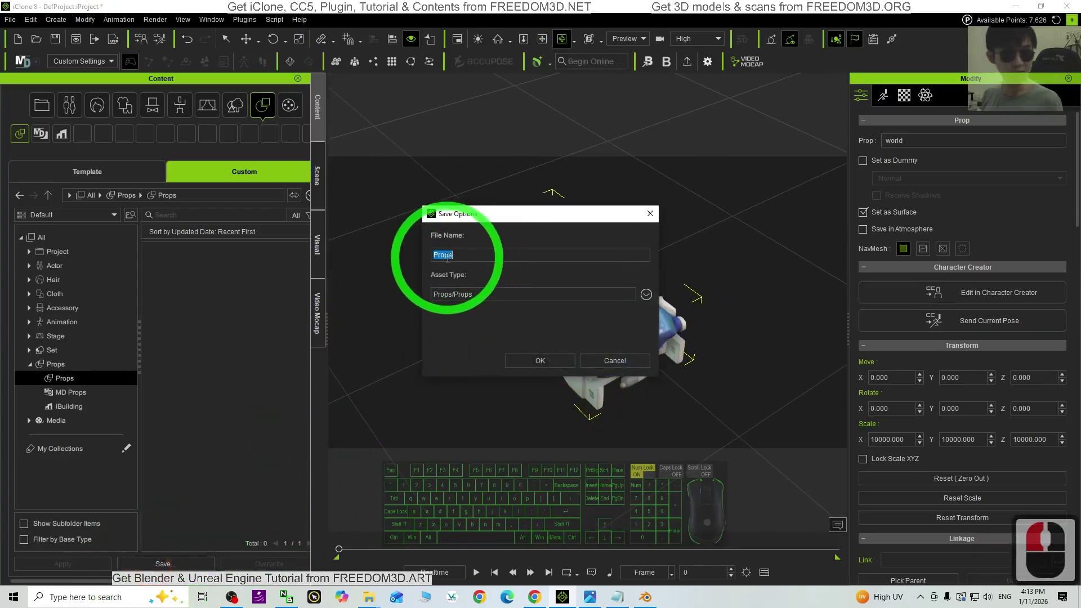
- Name the prop 'sci fi prop 01' as a Props/Props asset and confirm the save
{"action": "key", "text": "s"}
{"action": "type", "text": "c"}
{"action": "type", "text": "i"}
{"action": "key", "text": "space"}
{"action": "type", "text": "f"}
{"action": "type", "text": "pr"}
{"action": "type", "text": "o"}
{"action": "type", "text": "p"}
{"action": "key", "text": "BackSpace"}
{"action": "key", "text": "BackSpace"}
{"action": "key", "text": "BackSpace"}
{"action": "key", "text": "BackSpace"}
{"action": "key", "text": "BackSpace"}
{"action": "type", "text": "i prop"}
{"action": "key", "text": "BackSpace"}
{"action": "key", "text": "BackSpace"}
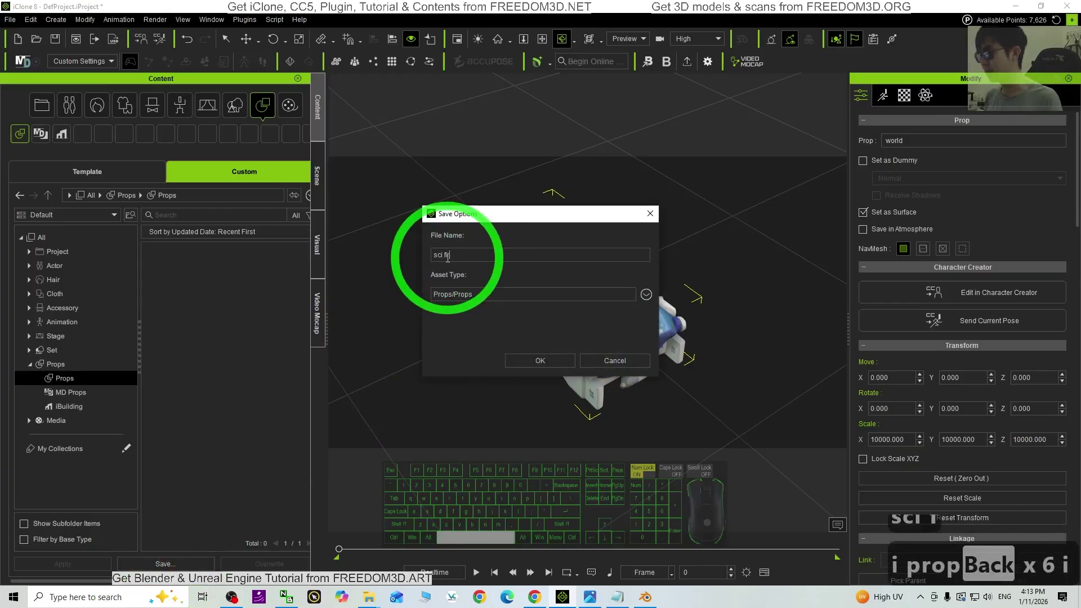
{"action": "type", "text": "rop 01"}
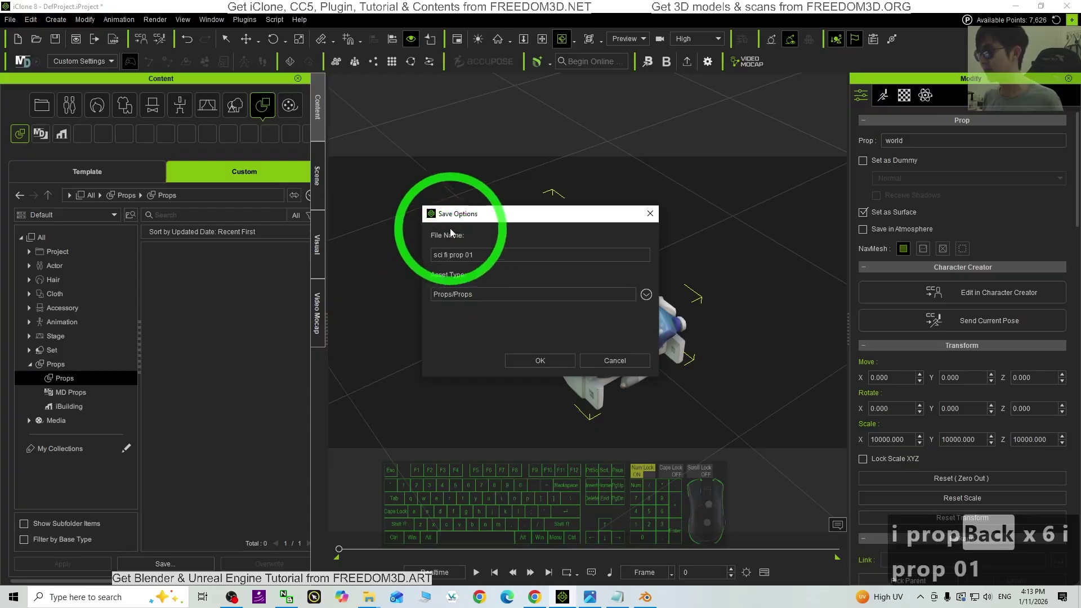
{"action": "left_click", "coordinate": [523, 364]}
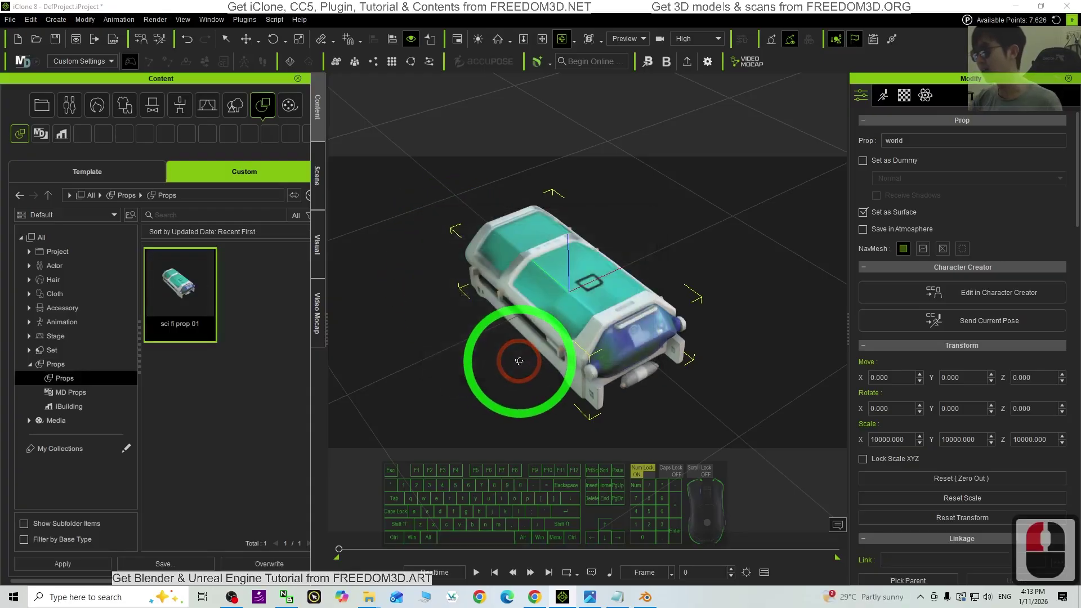
- Navigate File Explorer to the Reallusion Custom Props folder shown as large icons
{"action": "left_click_drag", "start_coordinate": [241, 346], "coordinate": [217, 327]}
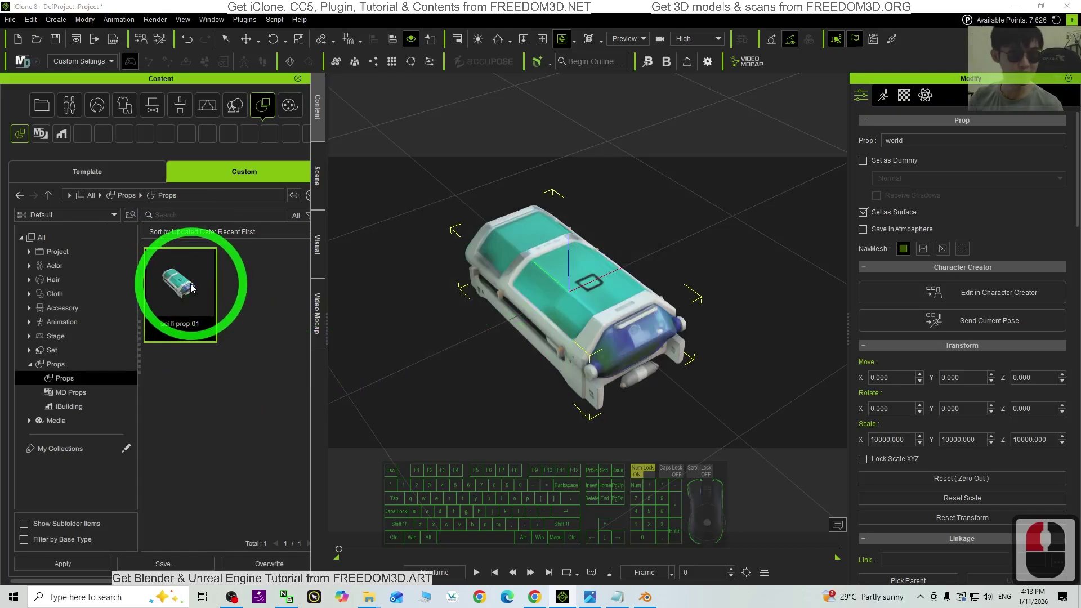
{"action": "left_click", "coordinate": [188, 292]}
{"action": "left_click_drag", "start_coordinate": [188, 292], "coordinate": [238, 496]}
{"action": "middle_click", "coordinate": [237, 496]}
{"action": "left_click", "coordinate": [237, 497]}
{"action": "middle_click", "coordinate": [250, 153]}
{"action": "scroll", "scroll_direction": "down", "scroll_amount": 3}
{"action": "left_click_drag", "start_coordinate": [437, 247], "coordinate": [396, 304]}
{"action": "left_click_drag", "start_coordinate": [395, 304], "coordinate": [413, 324]}
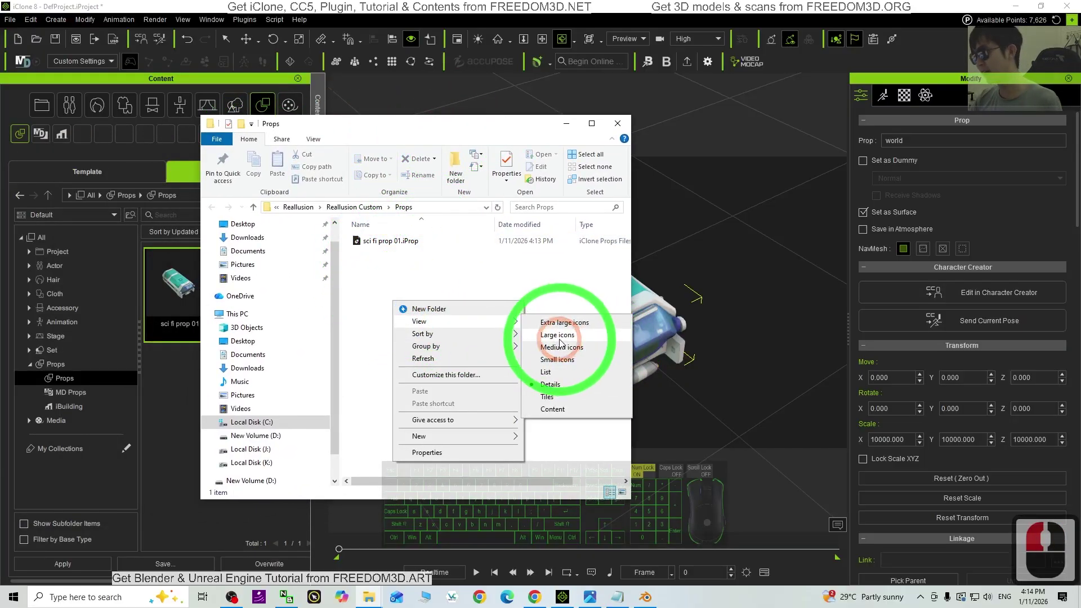
{"action": "left_click_drag", "start_coordinate": [390, 244], "coordinate": [384, 322]}
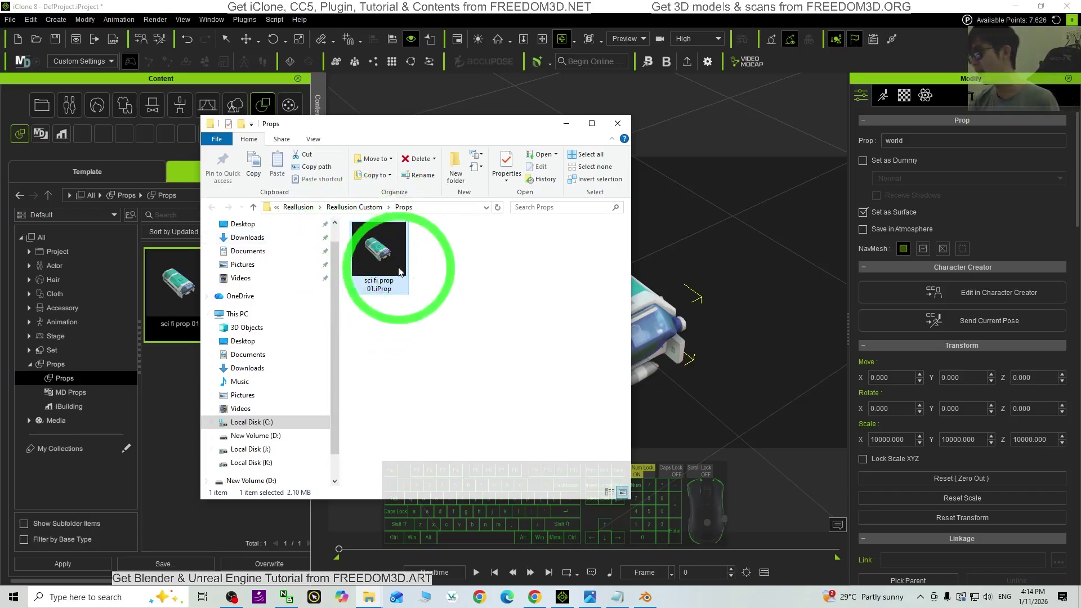
- Locate and copy the saved 'sci fi prop 01.iProp' file
{"action": "left_click", "coordinate": [395, 262]}
{"action": "left_click", "coordinate": [381, 252]}
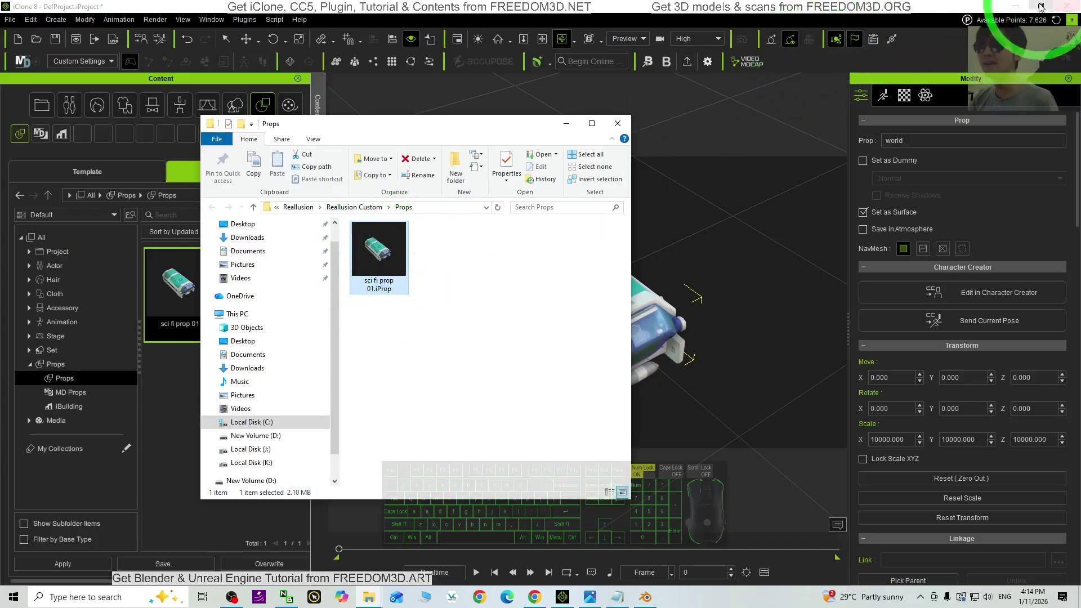
{"action": "scroll", "scroll_direction": "up", "scroll_amount": 3}
{"action": "left_click_drag", "start_coordinate": [441, 353], "coordinate": [371, 288]}
{"action": "left_click", "coordinate": [348, 244]}
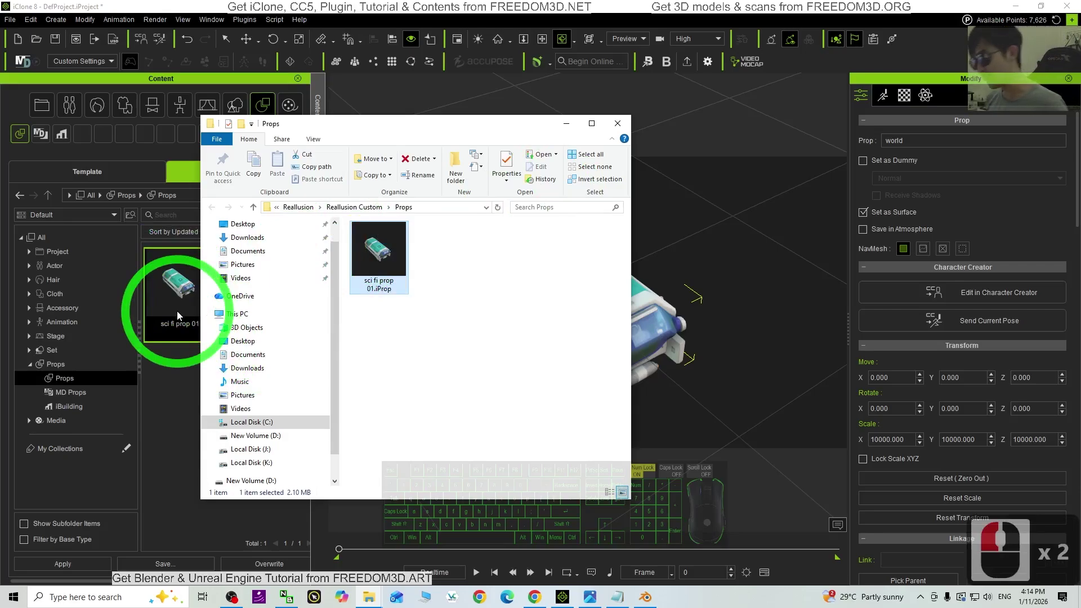
{"action": "left_click", "coordinate": [410, 320]}
{"action": "left_click", "coordinate": [423, 328]}
{"action": "key", "text": "ctrl+x"}
- Paste the iProp onto the Desktop, show files as large icons, and select the copy
{"action": "scroll", "scroll_direction": "down", "scroll_amount": 3}
{"action": "left_click", "coordinate": [243, 246]}
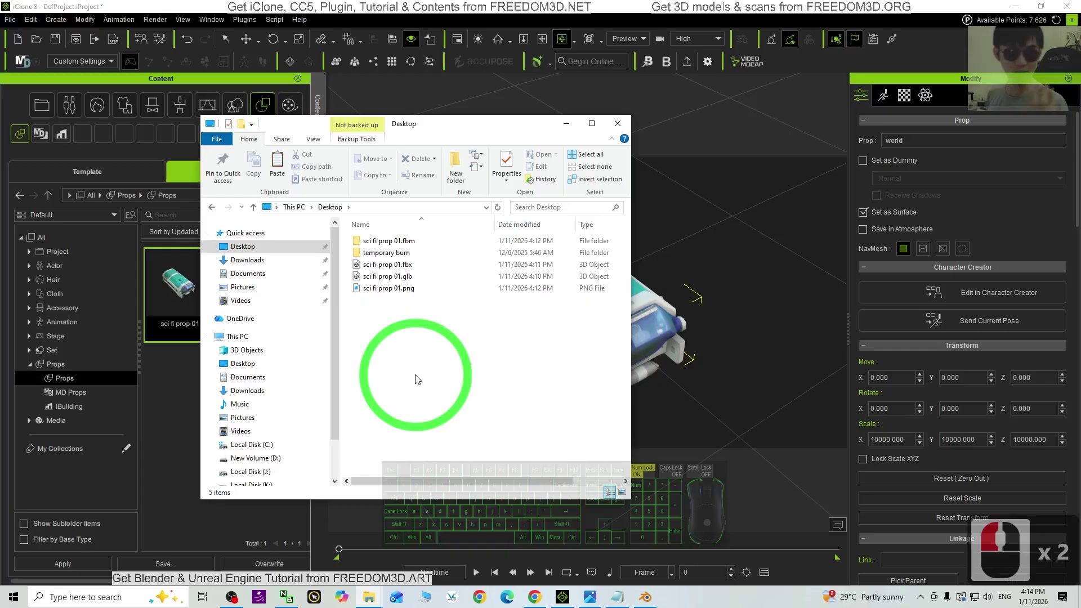
{"action": "key", "text": "ctrl+v"}
{"action": "right_click", "coordinate": [388, 348]}
{"action": "left_click_drag", "start_coordinate": [394, 350], "coordinate": [421, 369]}
{"action": "left_click_drag", "start_coordinate": [421, 370], "coordinate": [511, 381]}
{"action": "left_click", "coordinate": [518, 383]}
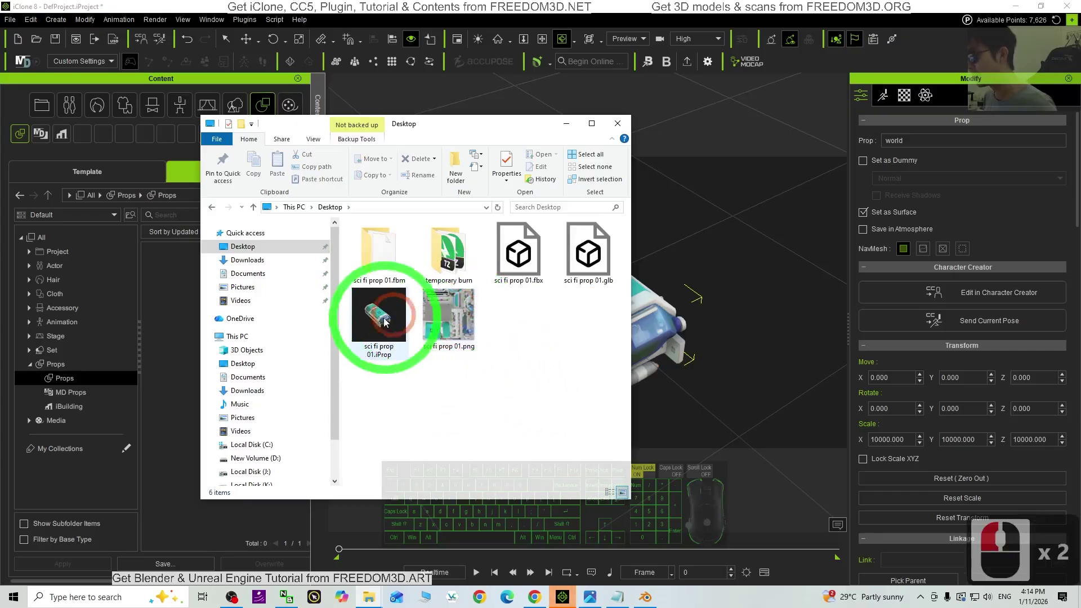
{"action": "left_click", "coordinate": [386, 322]}
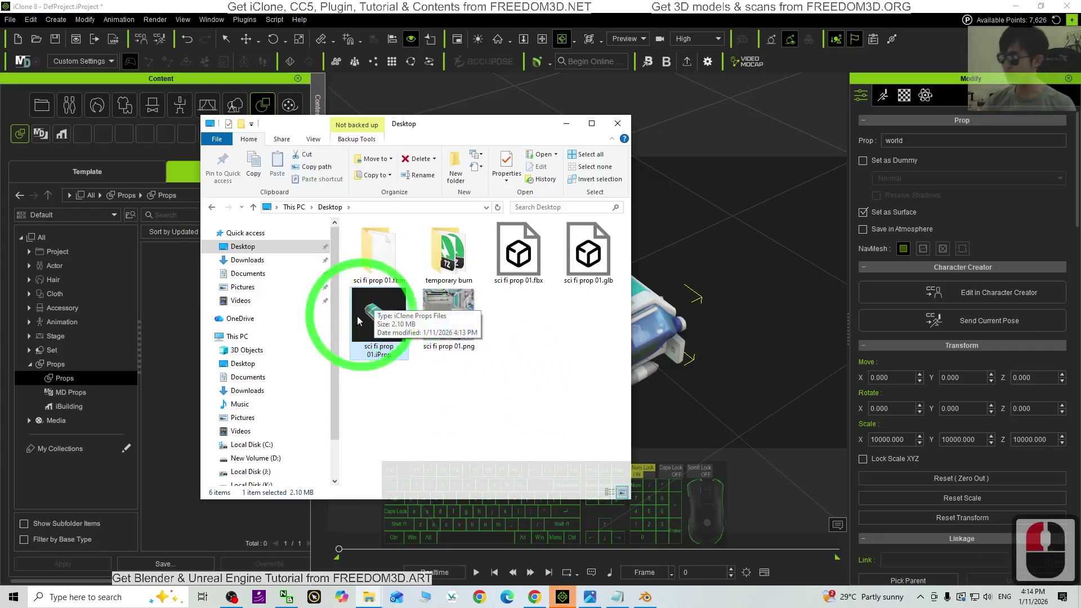
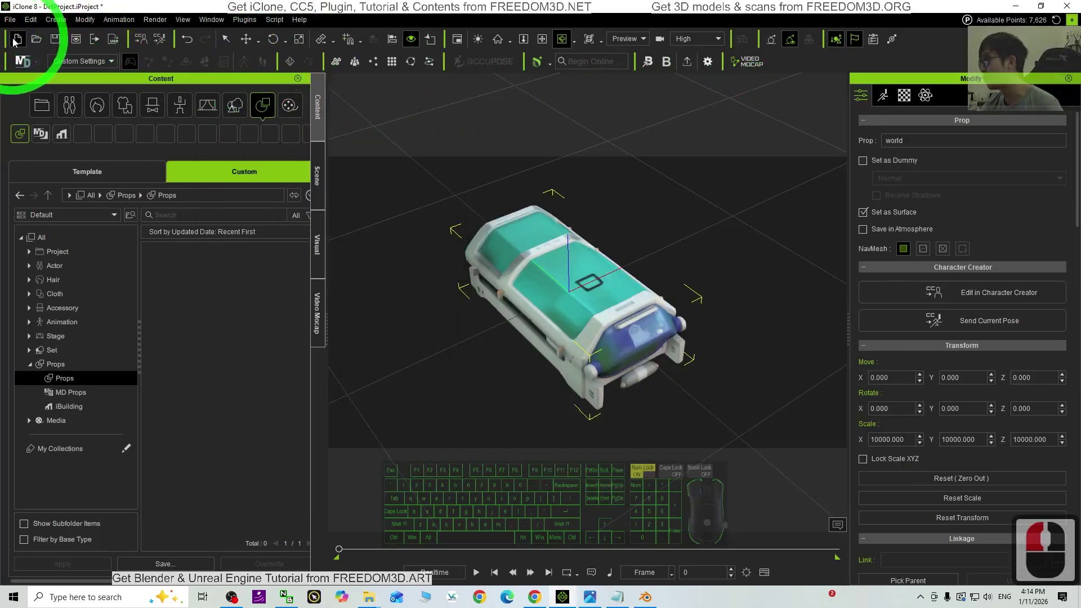
- Start a new iClone project, prompting whether to save the current one
{"action": "left_click", "coordinate": [30, 43]}
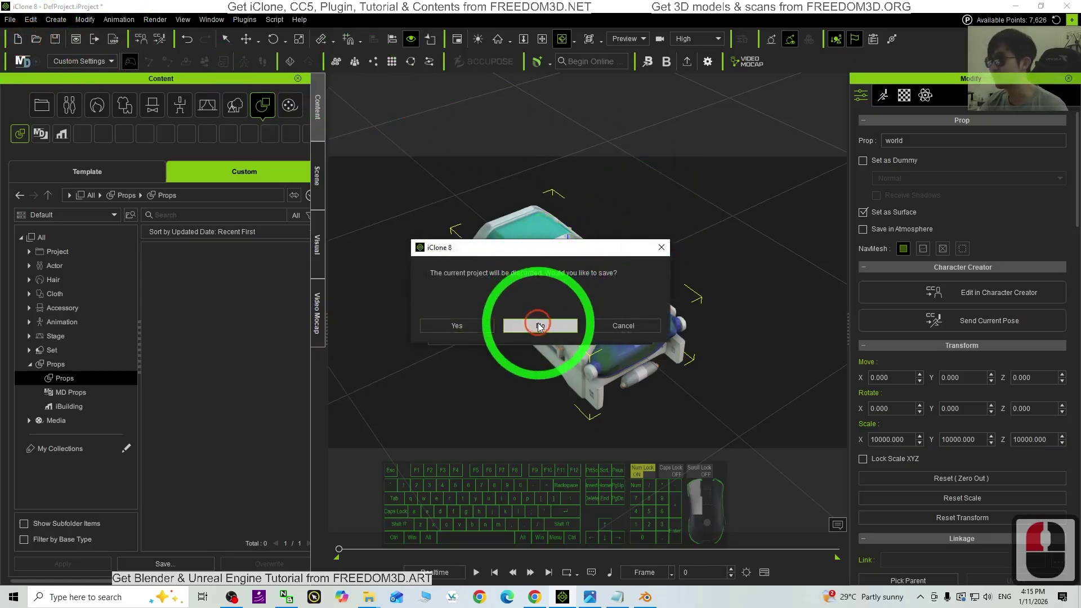
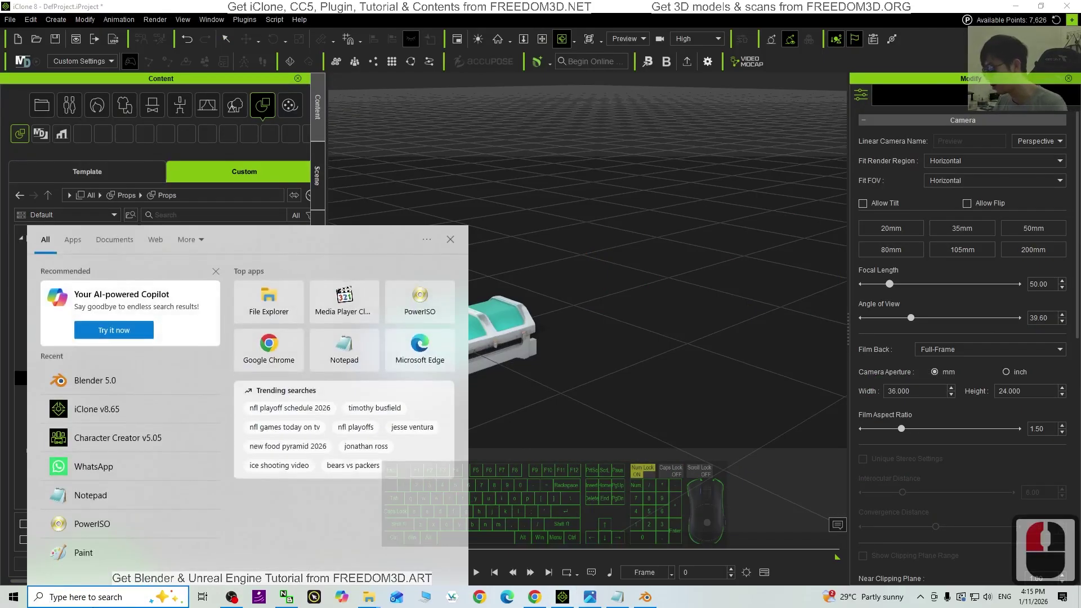
- Drag 'sci fi prop 01.iProp' into Character Creator 5 and frame the textured pod in view
{"action": "left_click_drag", "start_coordinate": [122, 326], "coordinate": [98, 318]}
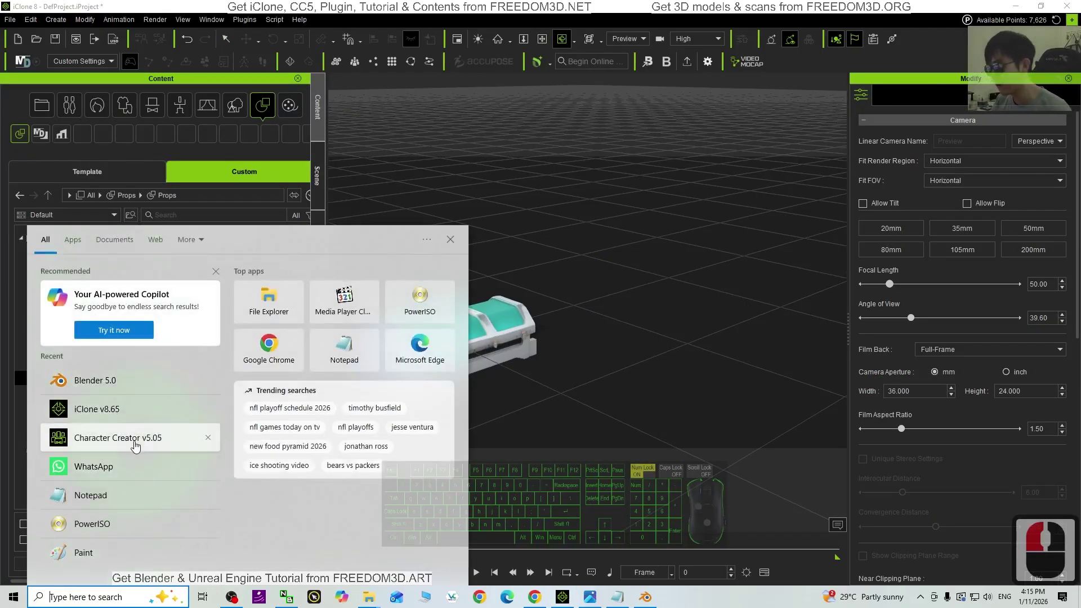
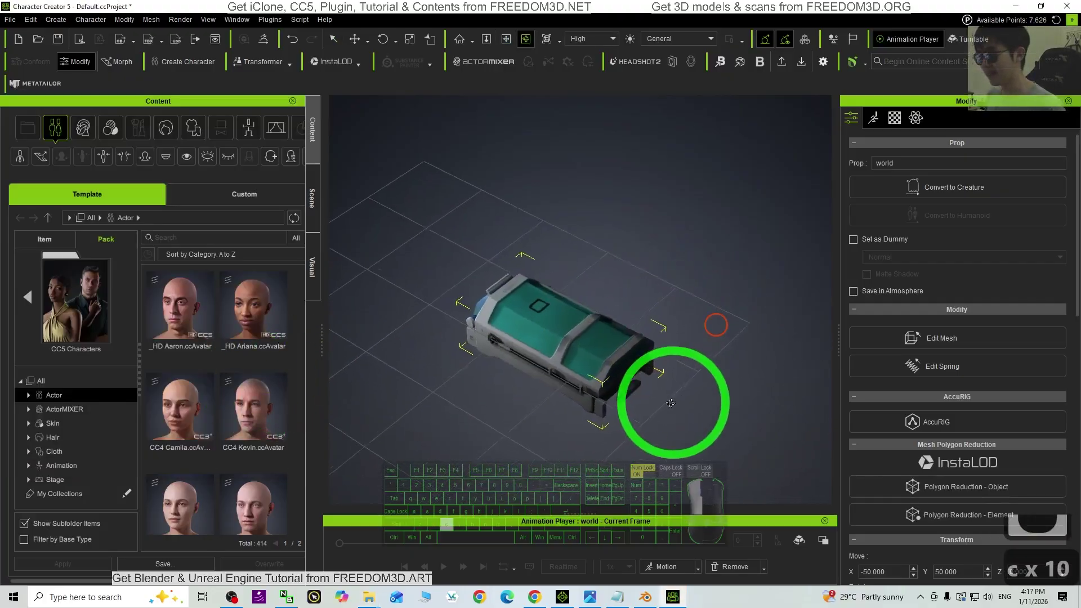
{"action": "key", "text": "c"}
{"action": "key", "text": "c"}
{"action": "left_click", "coordinate": [552, 554]}
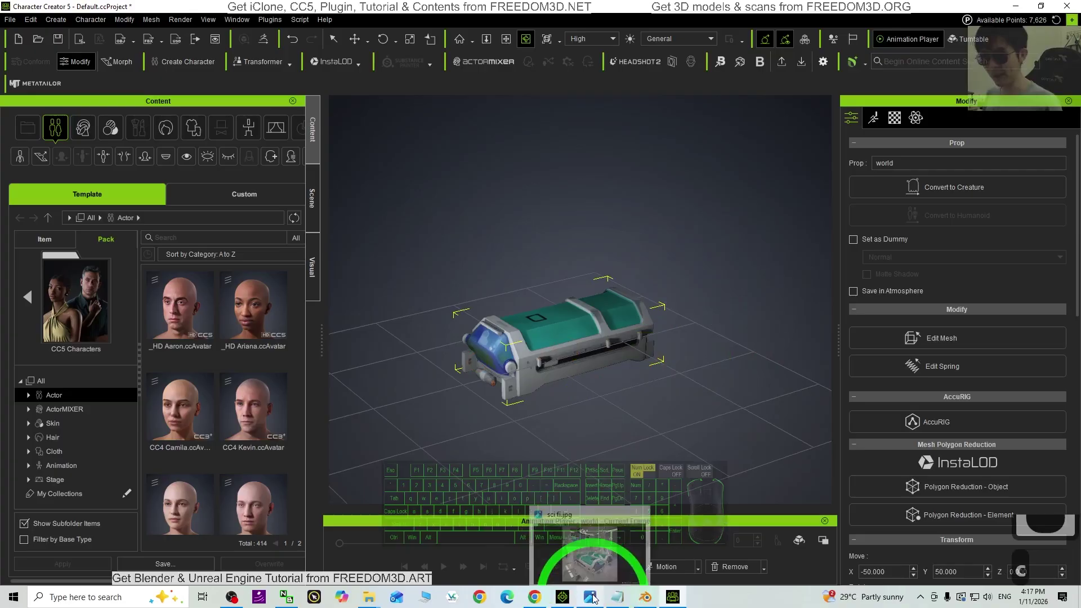
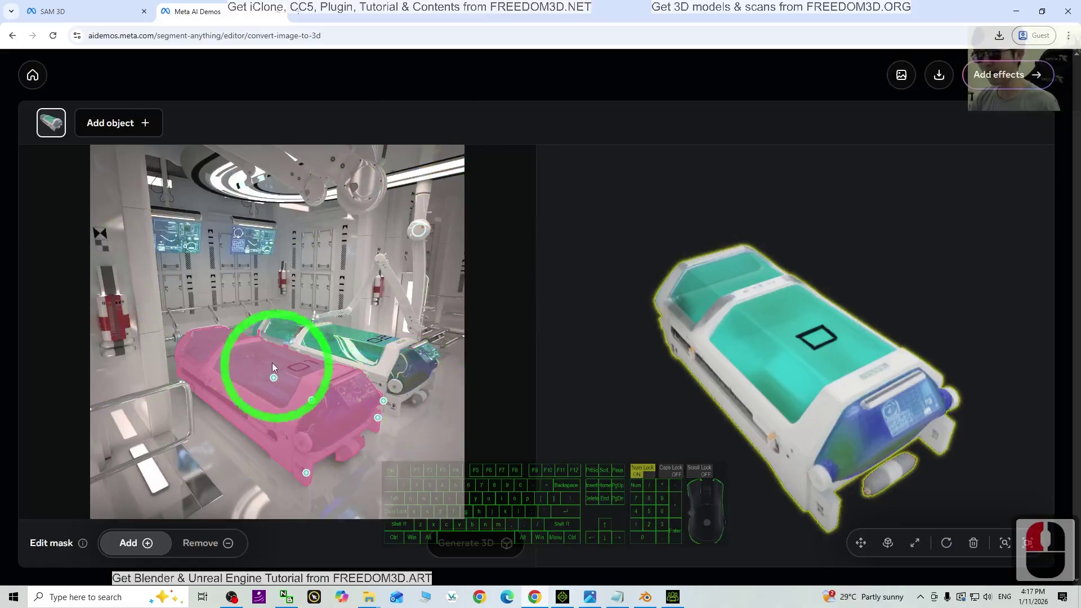
{"action": "left_click_drag", "start_coordinate": [241, 223], "coordinate": [135, 414]}
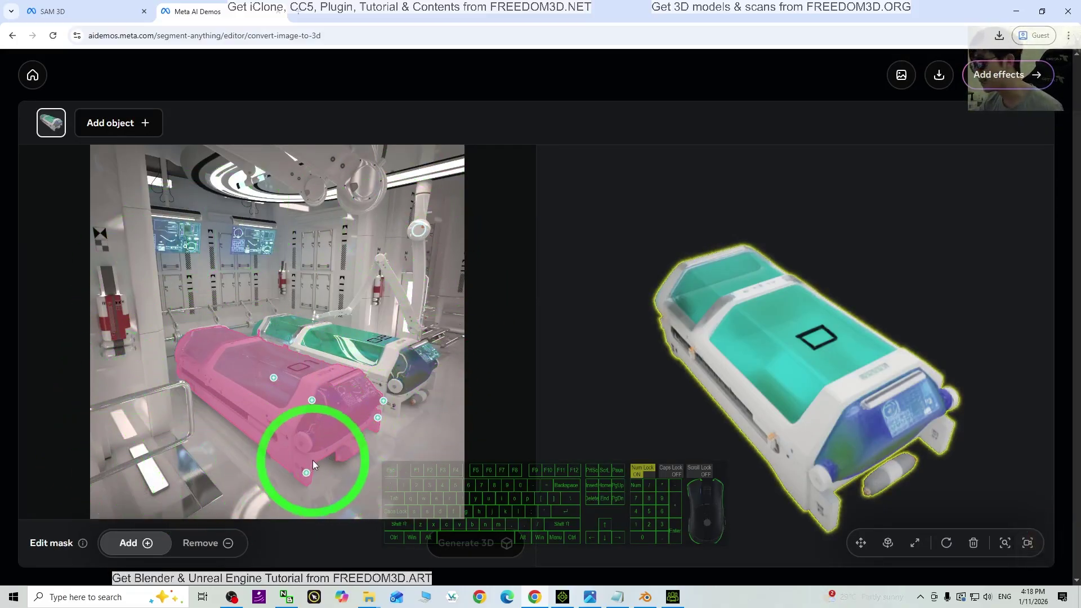
{"action": "left_click_drag", "start_coordinate": [245, 470], "coordinate": [203, 435]}
{"action": "left_click_drag", "start_coordinate": [616, 306], "coordinate": [814, 329]}
{"action": "left_click_drag", "start_coordinate": [880, 438], "coordinate": [698, 415]}
{"action": "left_click", "coordinate": [665, 391]}
{"action": "left_click_drag", "start_coordinate": [792, 414], "coordinate": [756, 415]}
{"action": "left_click_drag", "start_coordinate": [757, 376], "coordinate": [849, 386]}
{"action": "left_click_drag", "start_coordinate": [959, 385], "coordinate": [798, 443]}
{"action": "left_click_drag", "start_coordinate": [795, 451], "coordinate": [835, 429]}
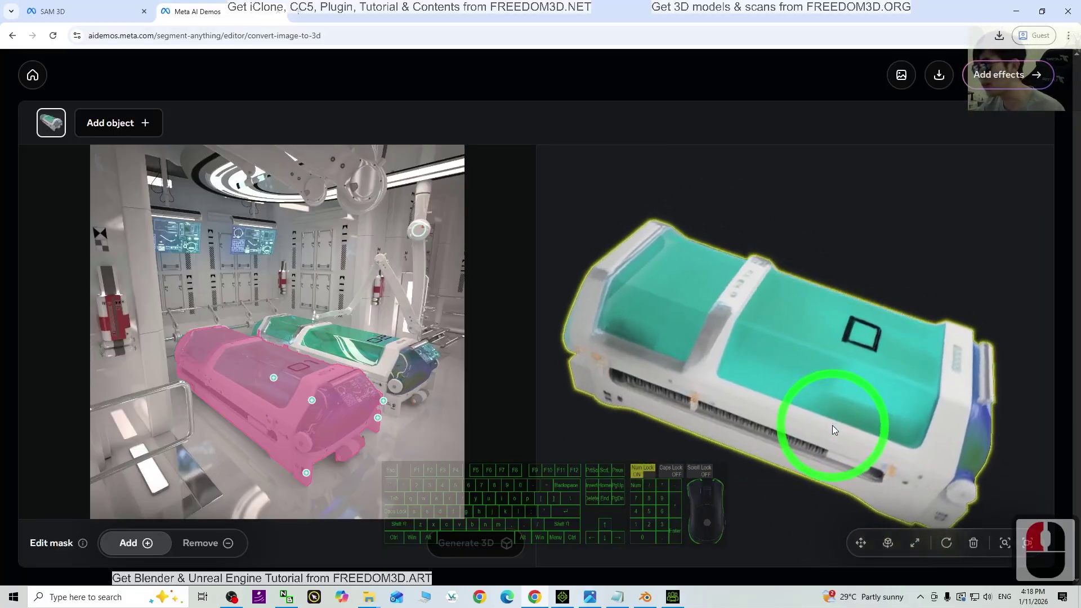
{"action": "left_click_drag", "start_coordinate": [468, 390], "coordinate": [256, 354]}
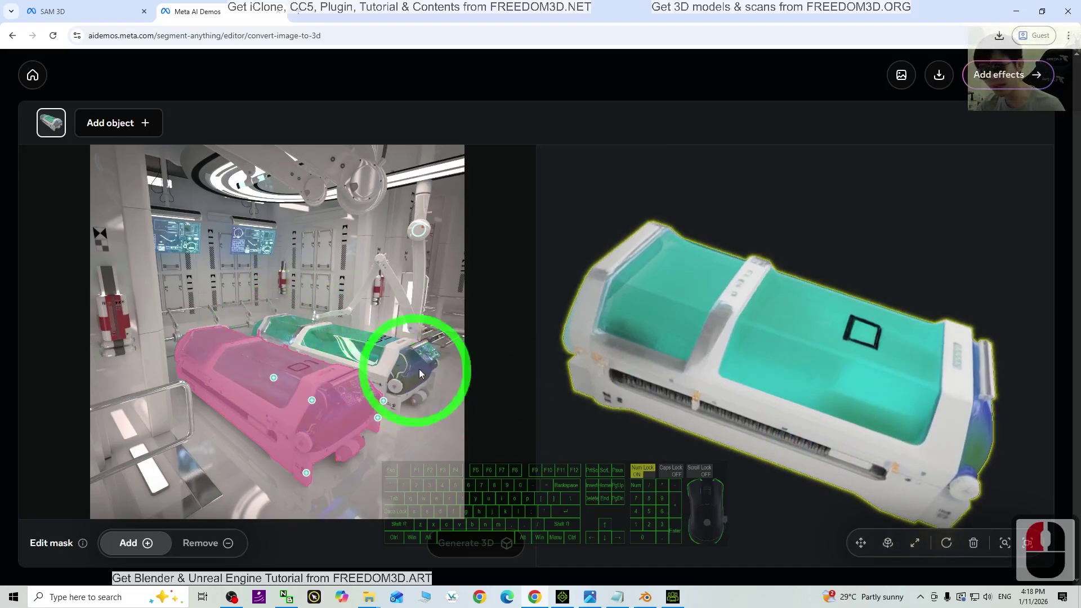
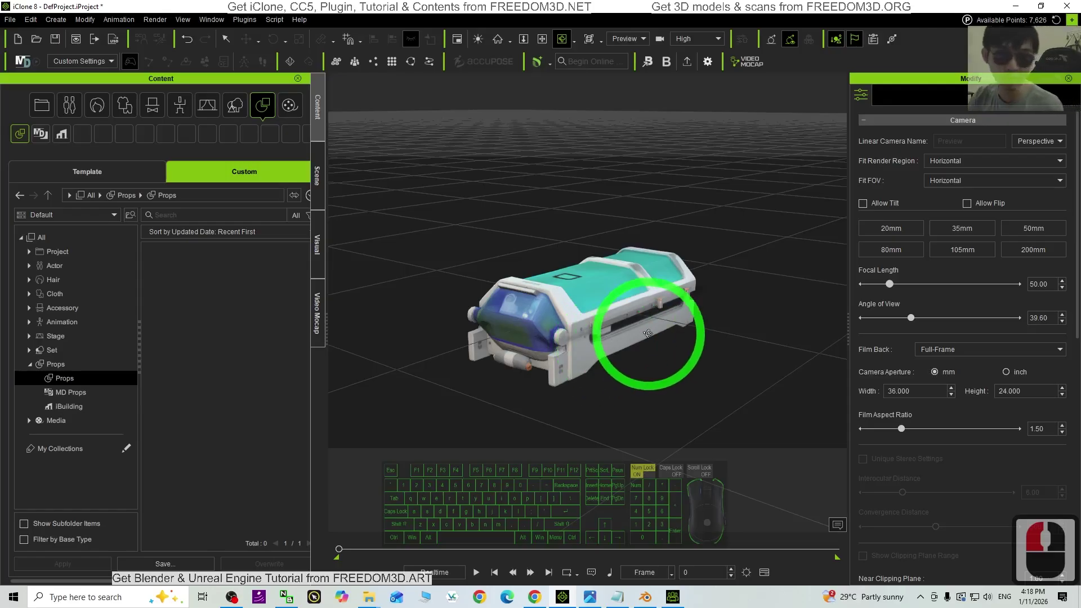
{"action": "left_click_drag", "start_coordinate": [678, 378], "coordinate": [660, 363]}
{"action": "left_click_drag", "start_coordinate": [616, 361], "coordinate": [596, 363]}
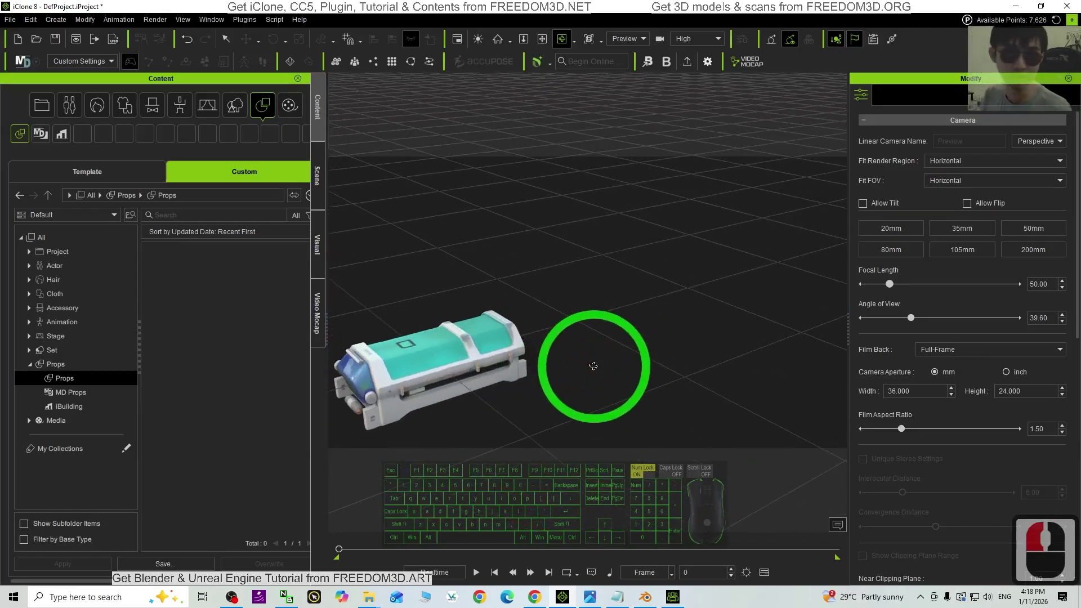